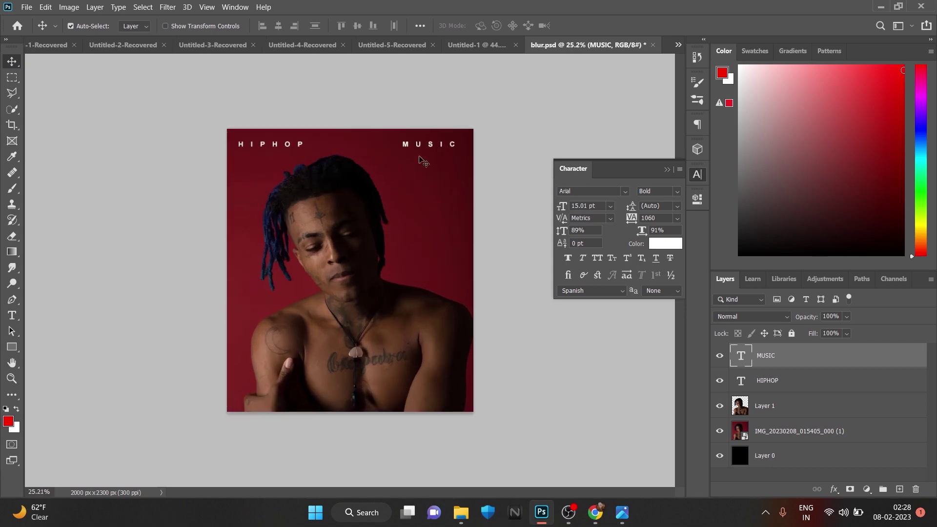
Lower the font size and tracking of HIPHOP and MUSIC and space them evenly across the top edge.
key(ctrl+z)
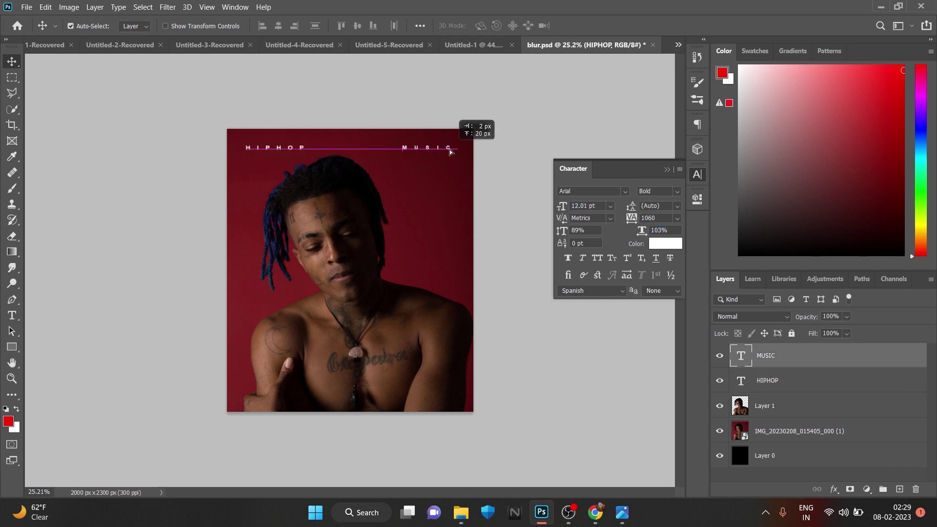
scroll(down, 3)
scroll(up, 3)
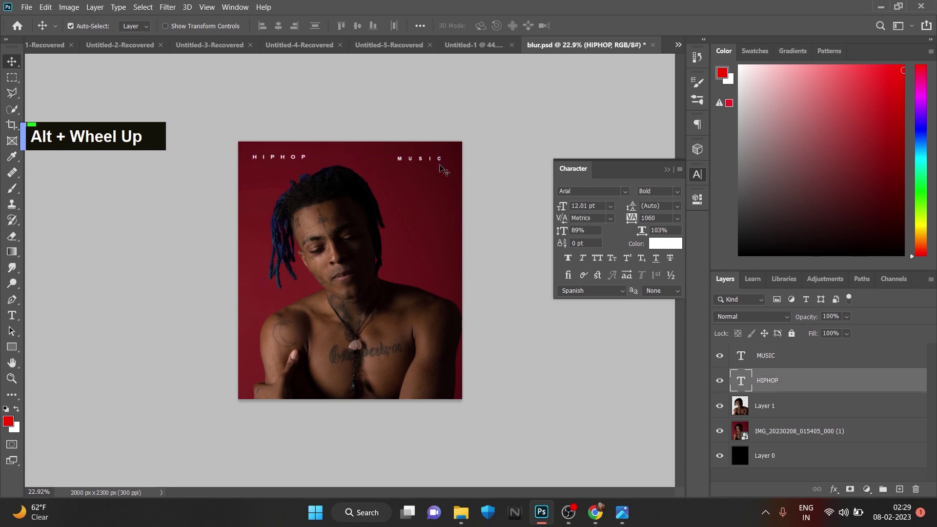
key(ctrl+z)
scroll(up, 3)
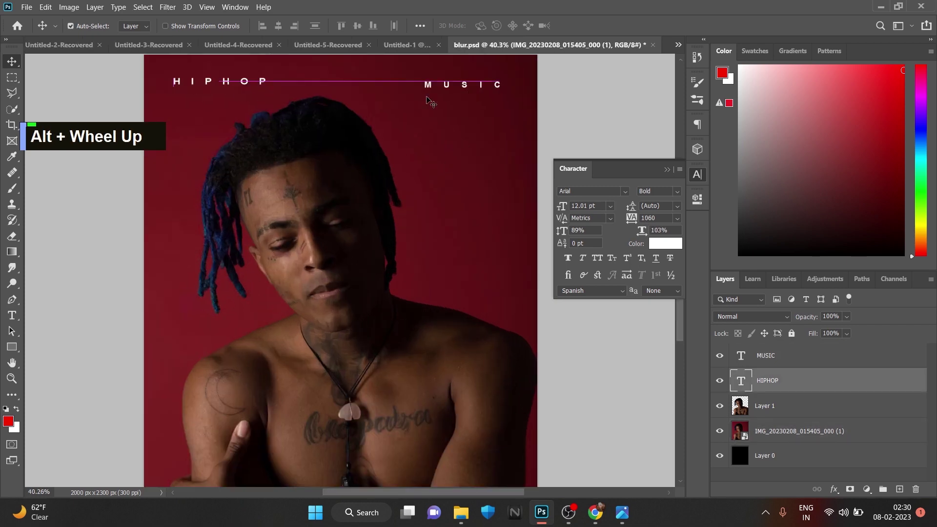
scroll(down, 3)
scroll(up, 3)
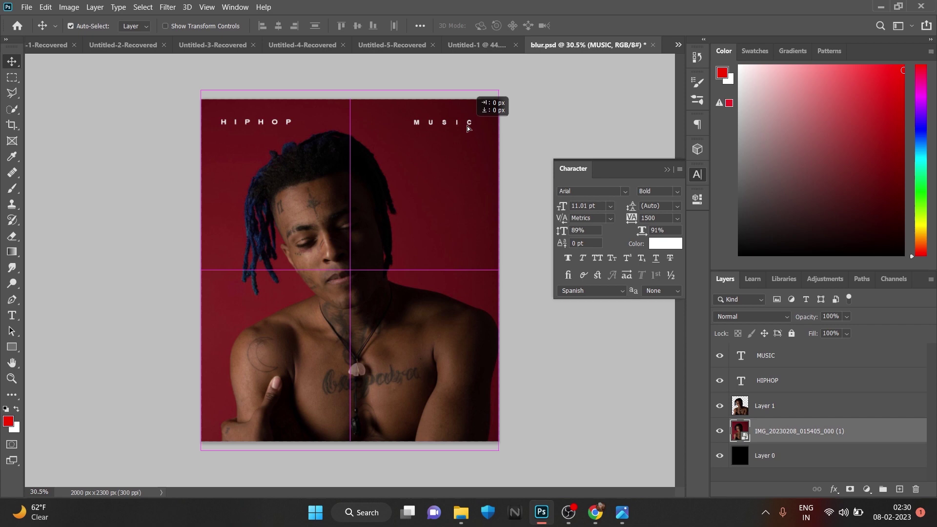
key(ctrl+z)
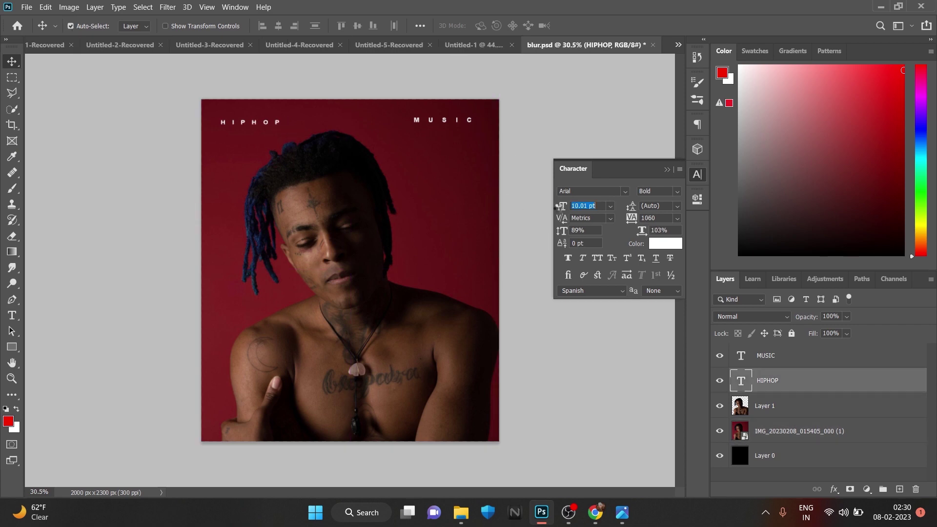
key(ctrl+z)
Tint the portrait with a blue Gradient Map layer and start a Snikers-font 'LOREM IPSUM' text block.
key(ctrl+z)
scroll(up, 3)
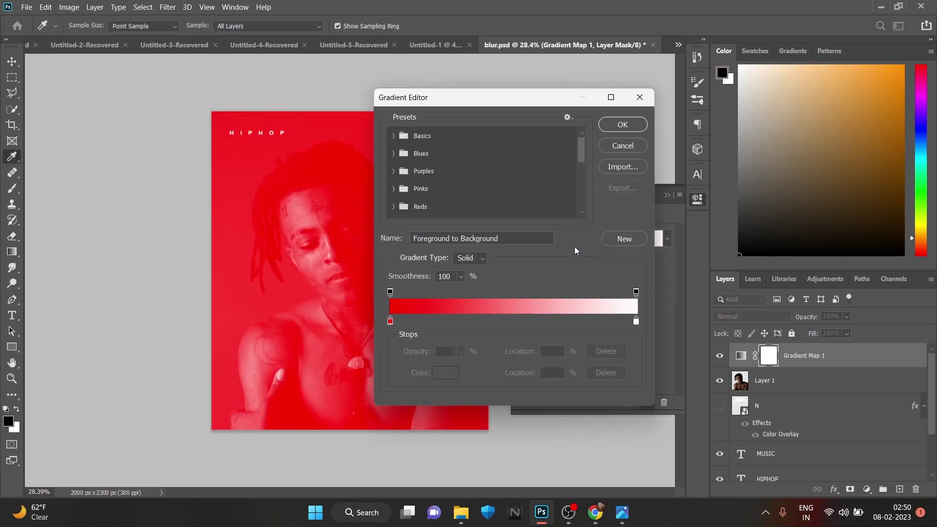
scroll(down, 3)
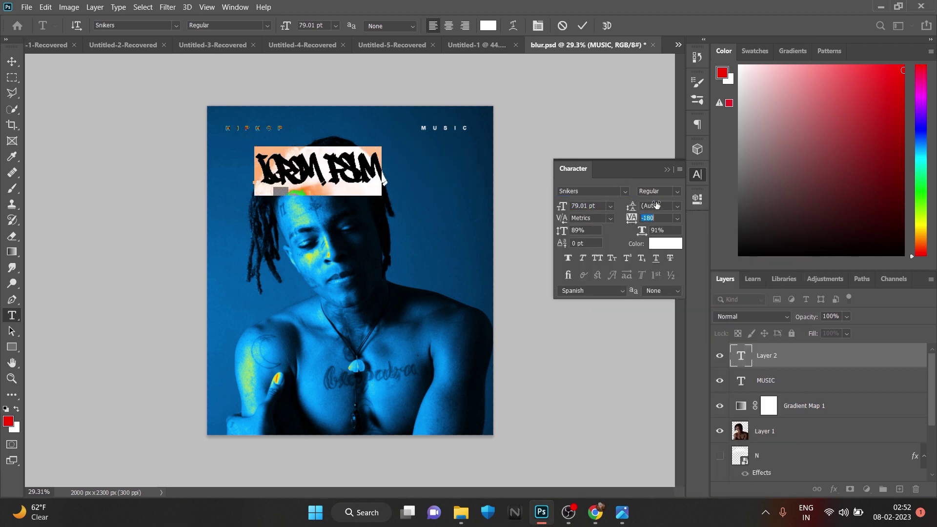
Replace the placeholder with 'xxxtantacion' in large, tightly tracked white graffiti letters.
key(BackSpace)
key(BackSpace)
key(BackSpace)
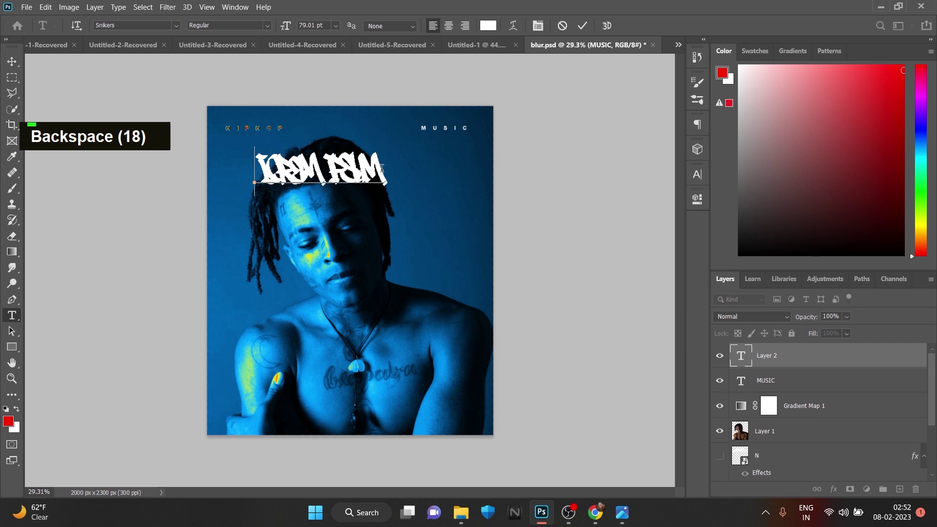
text(xxxtantacion)
text(xxxta)
key(BackSpace)
text(xxxtantacion)
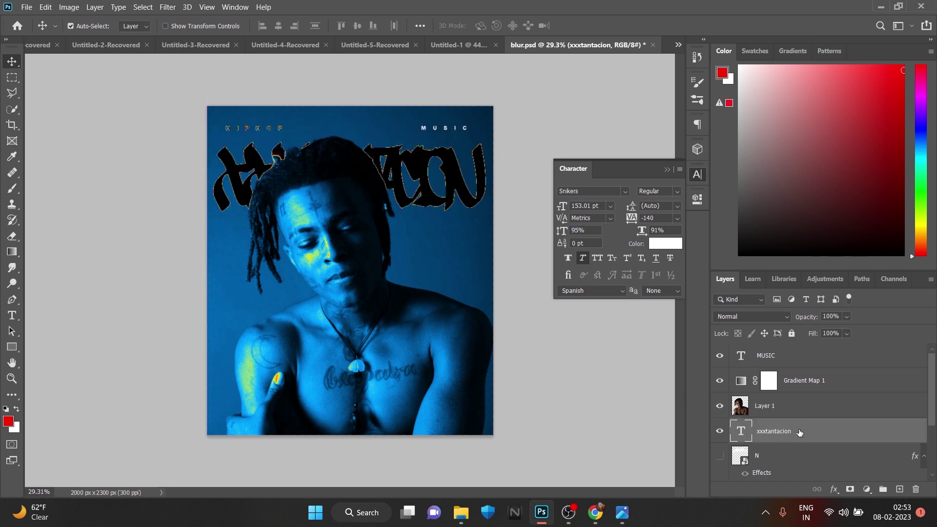
Merge the portrait photo and gradient map layers into a single smart object.
click(810, 385)
scroll(down, 3)
click(819, 469)
right_click(819, 469)
scroll(up, 3)
key(ctrl+z)
key(ctrl+z)
click(822, 383)
scroll(down, 3)
click(818, 474)
scroll(up, 3)
Run Select Subject on the portrait and refine the hair edges with a larger brush in Select and Mask.
right_click(808, 449)
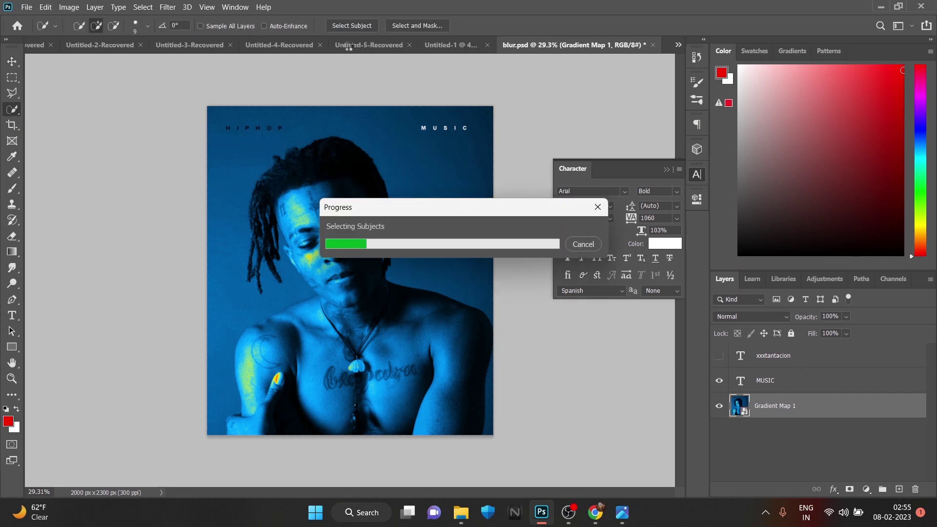
scroll(up, 3)
text(]]]]]]]]])
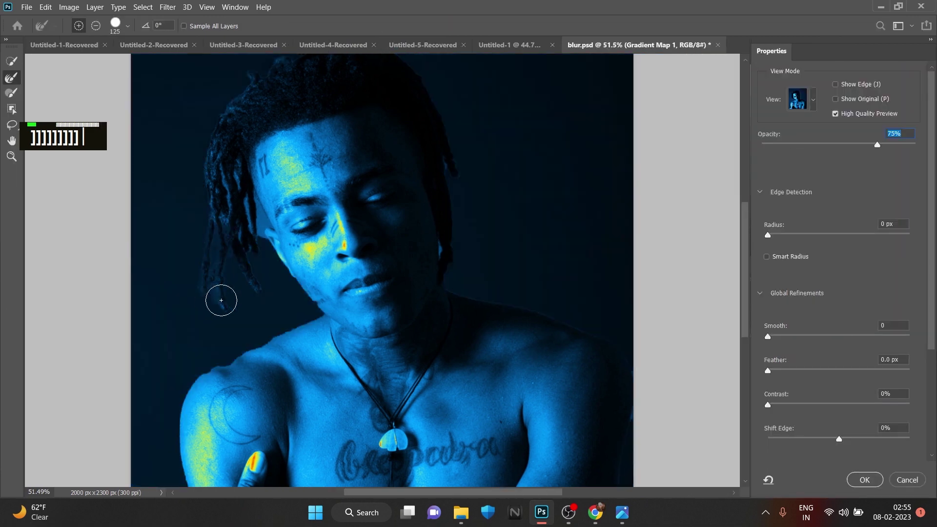
text(]]]]]]]]]]]]]]])
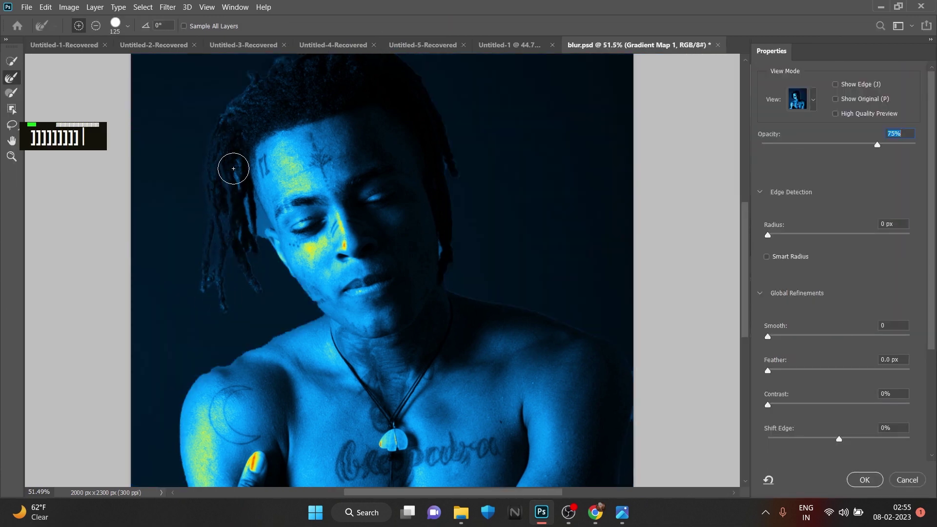
text(]]]]]]]]]]]]]]]]]])
Apply the refined selection and copy the person onto a new layer with Ctrl+J.
scroll(down, 3)
scroll(down, 3)
key(ctrl+j)
scroll(down, 3)
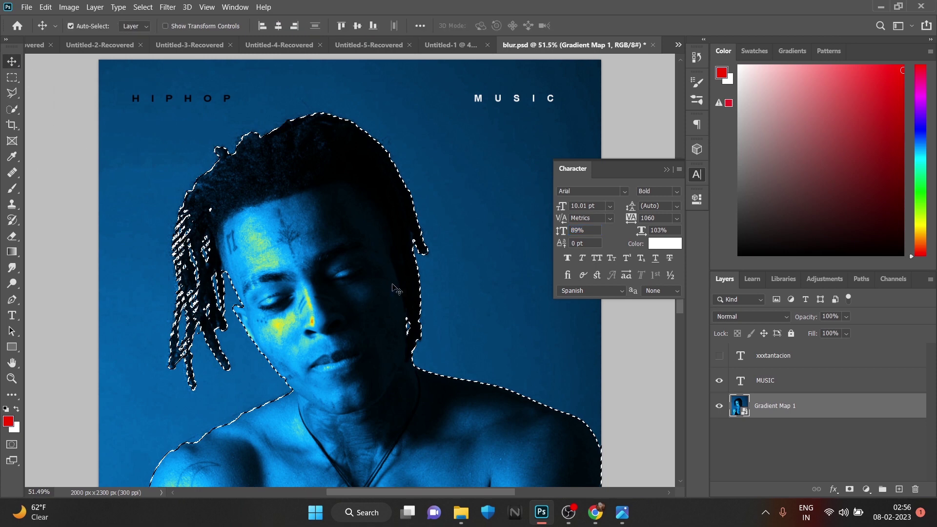
scroll(down, 3)
Move the graffiti name behind the cutout and warp it into an arch around the head.
key(ctrl+j)
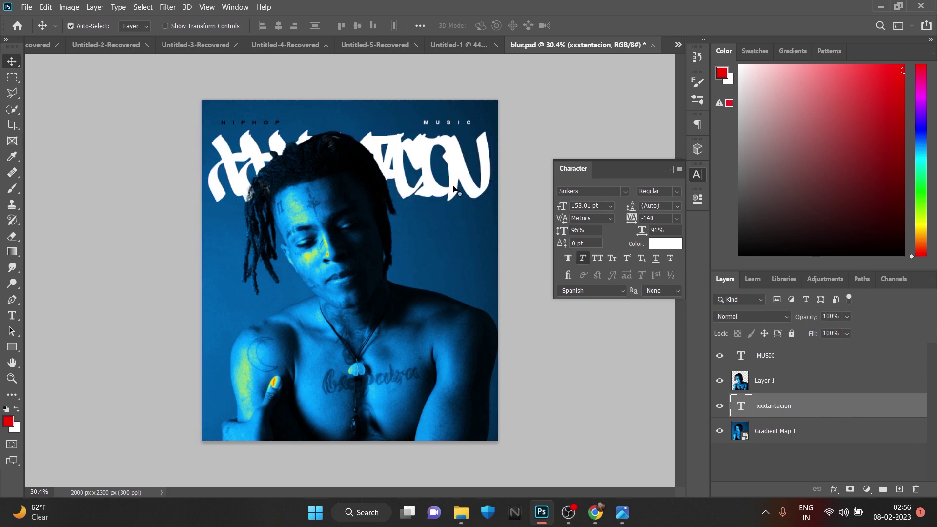
key(ctrl+t)
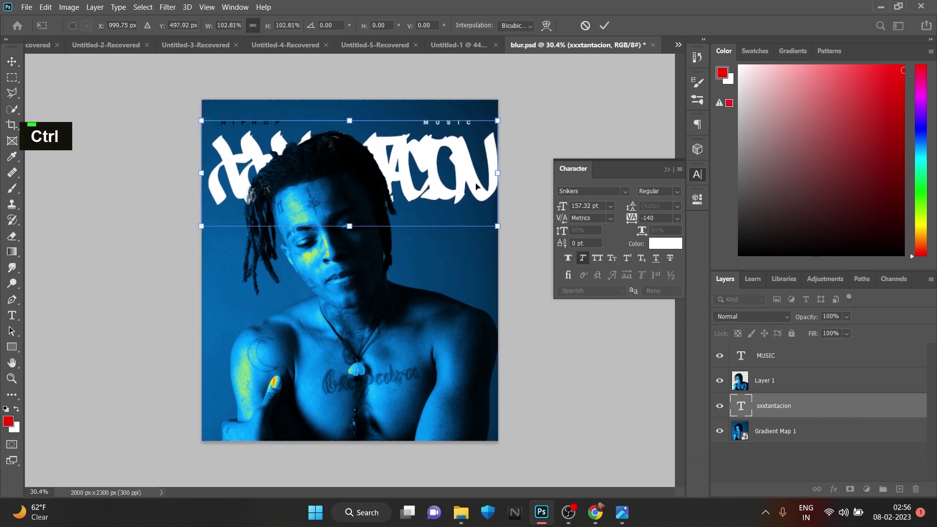
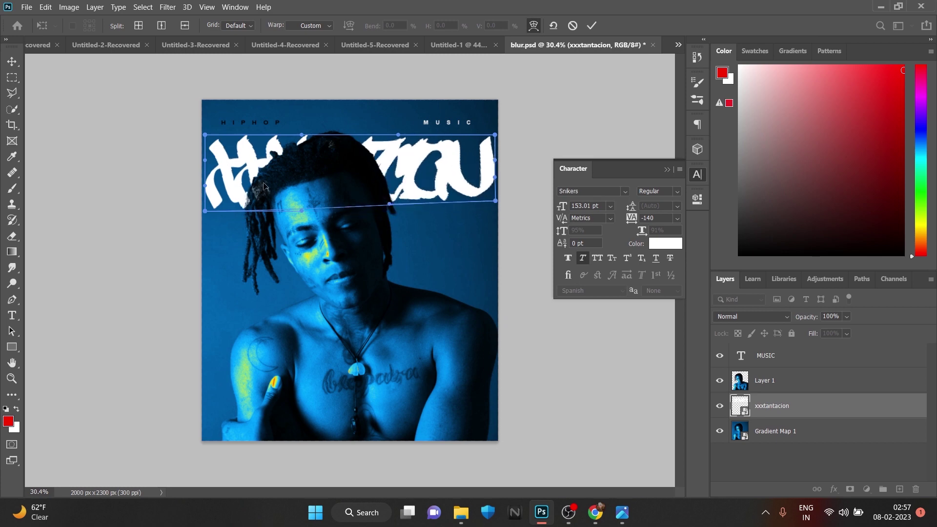
key(ctrl+z)
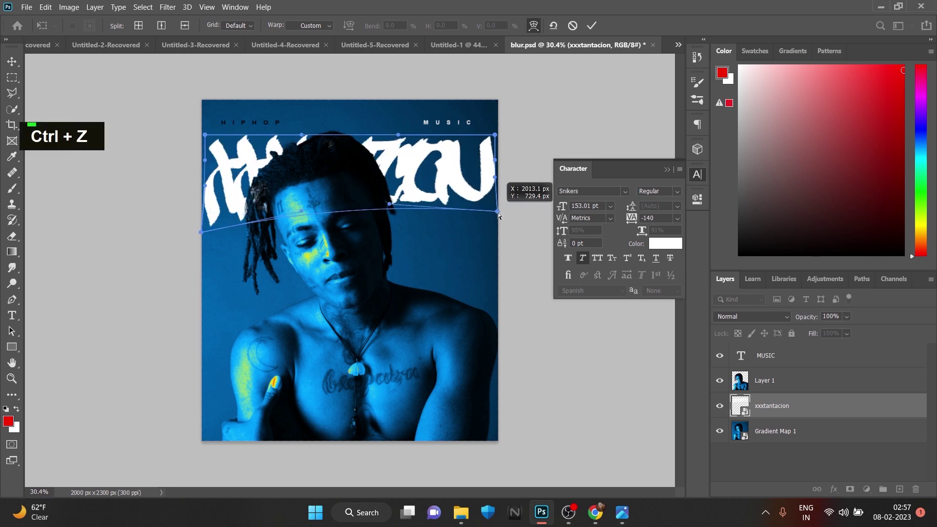
key(ctrl+z)
key(ctrl+z)
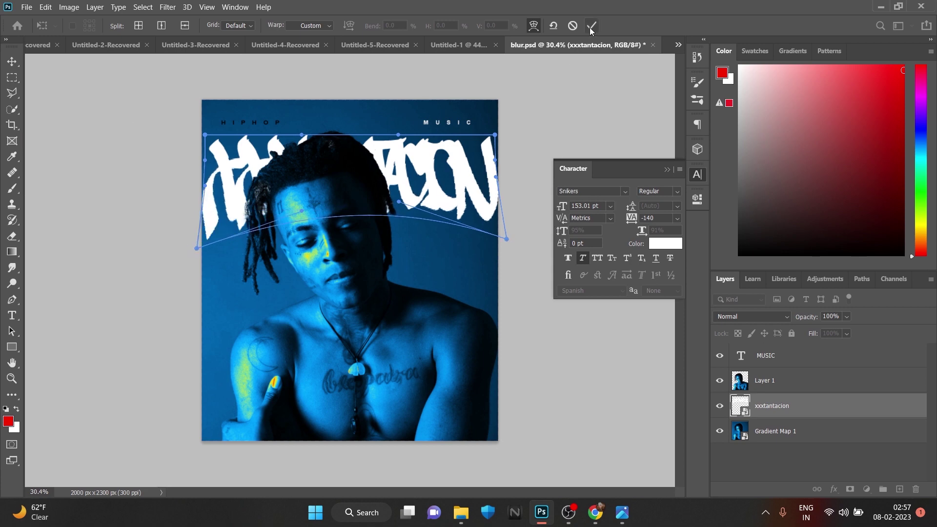
scroll(down, 3)
Replace the new placeholder text with 'IN MEMORY Of'.
scroll(up, 3)
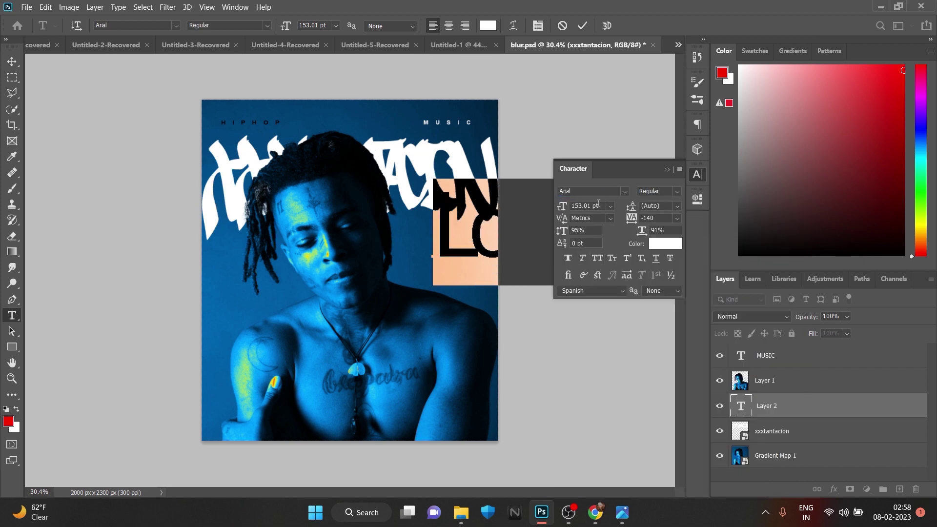
key(ctrl+z)
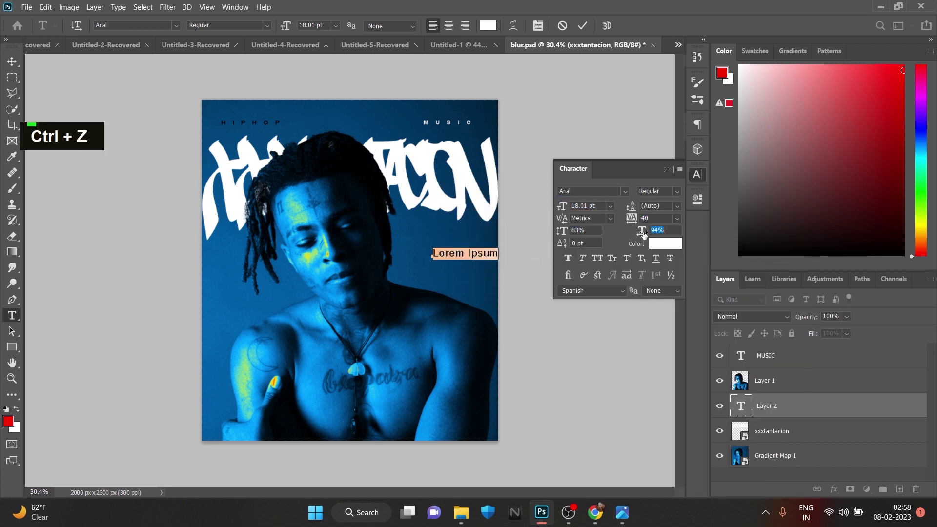
key(BackSpace)
text(in)
key(shift+space)
text(in m memory)
key(shift+space)
text(IN MEMORY Of)
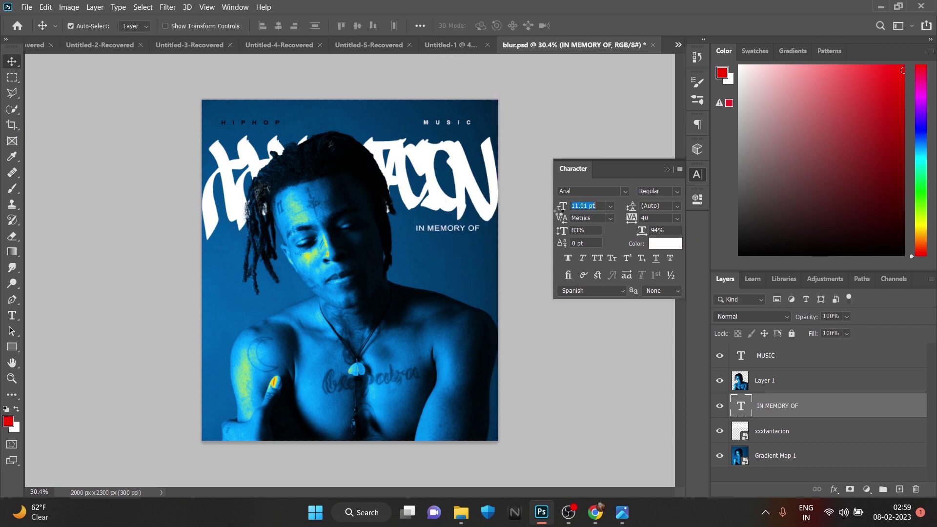
scroll(down, 3)
scroll(up, 3)
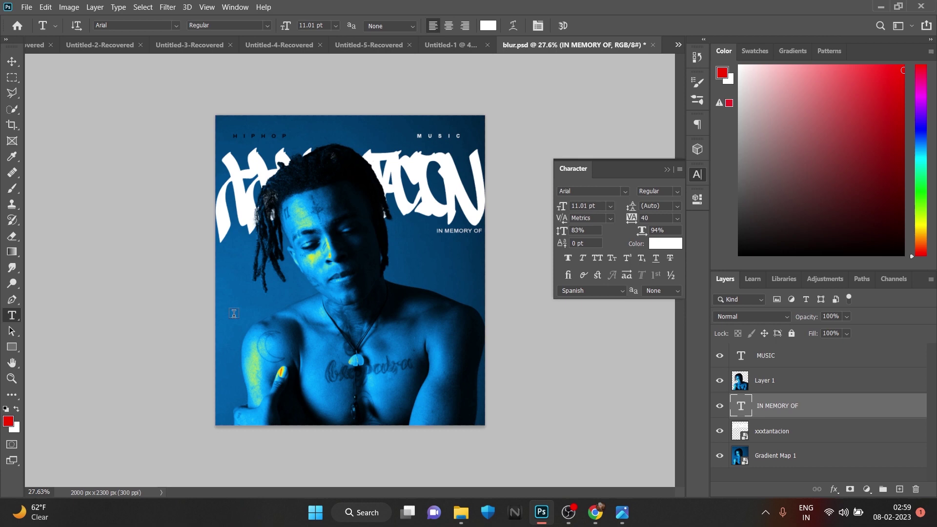
scroll(down, 3)
Add an Arial 'HIP HOP' heading at lower left and begin the smaller 'HE WAS THE VERY...' line beneath.
key(BackSpace)
key(BackSpace)
key(BackSpace)
text(fu)
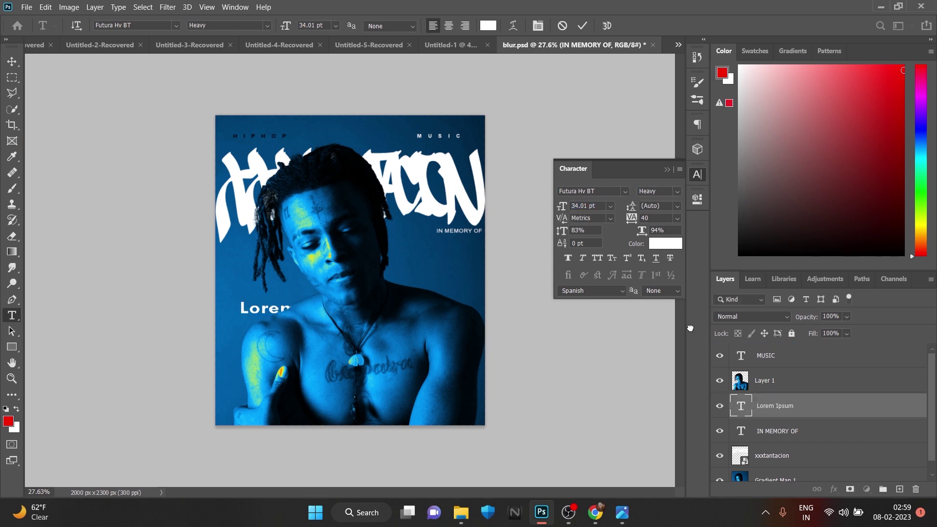
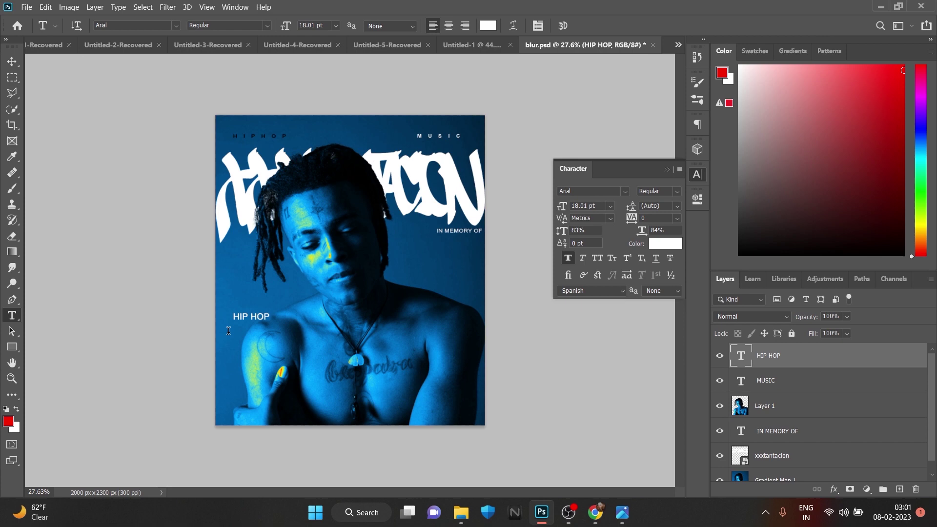
text(HIP HOP  he eas t)
key(BackSpace)
key(Caps_Lock)
text(he was thE VE)
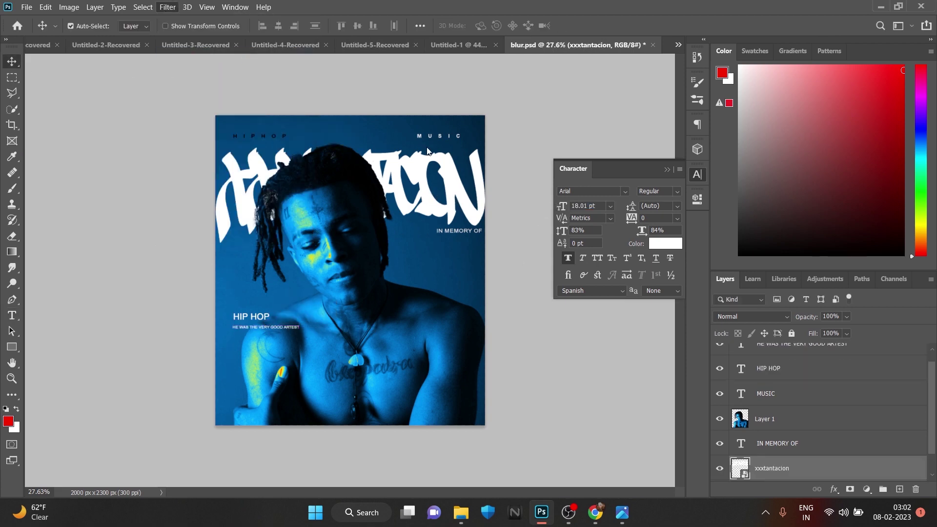
scroll(down, 3)
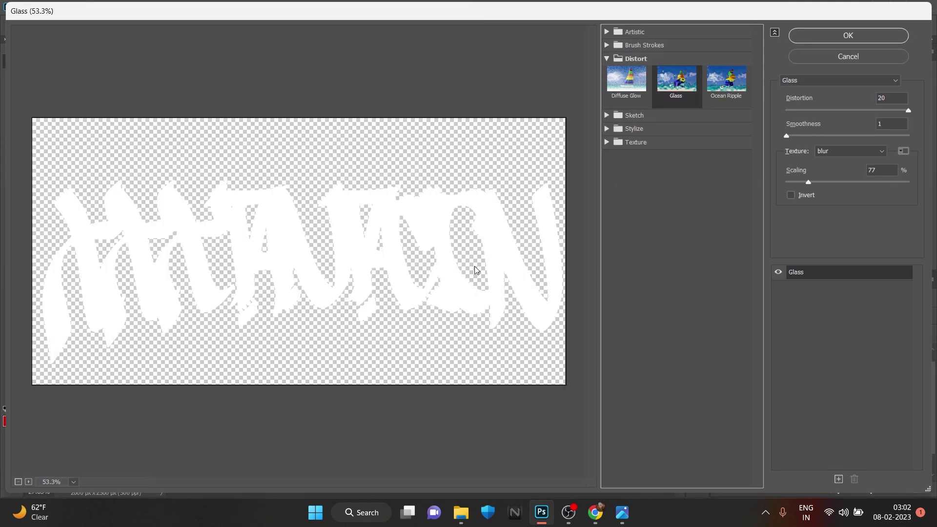
scroll(down, 3)
scroll(up, 3)
scroll(down, 3)
scroll(up, 3)
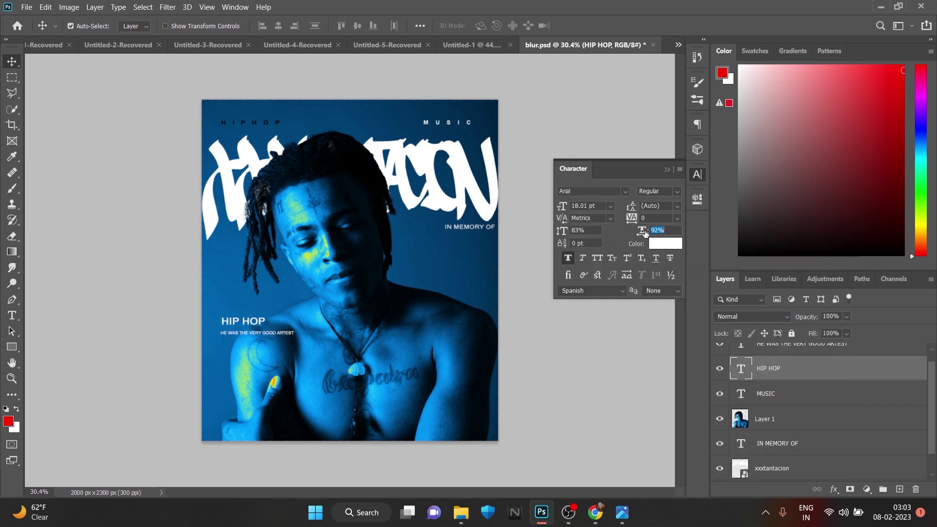
Duplicate the small text line twice and fill the copies with 'ND SDCJNSDC KSJ' filler text.
key(ctrl+z)
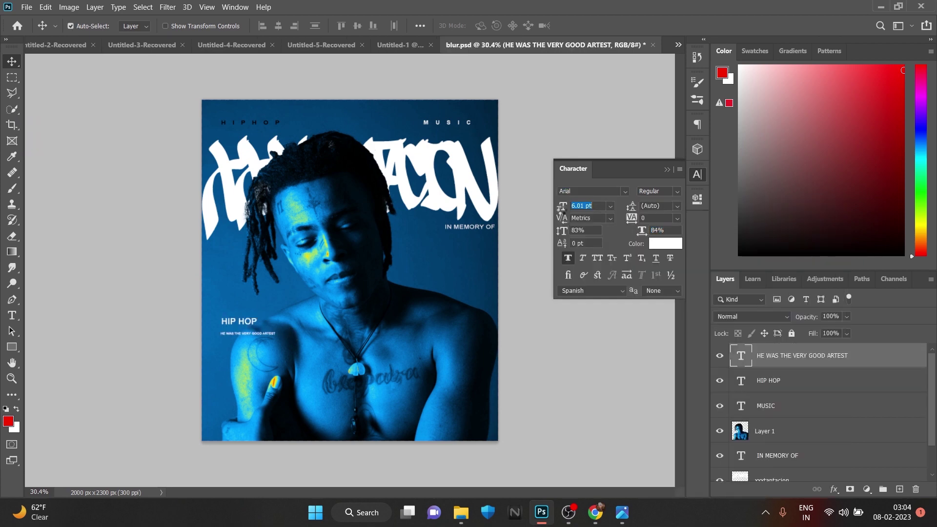
key(BackSpace)
text(sdn NDSN s cns j)
scroll(up, 3)
scroll(down, 3)
scroll(up, 3)
text(nd SDCJNSDC KSJ)
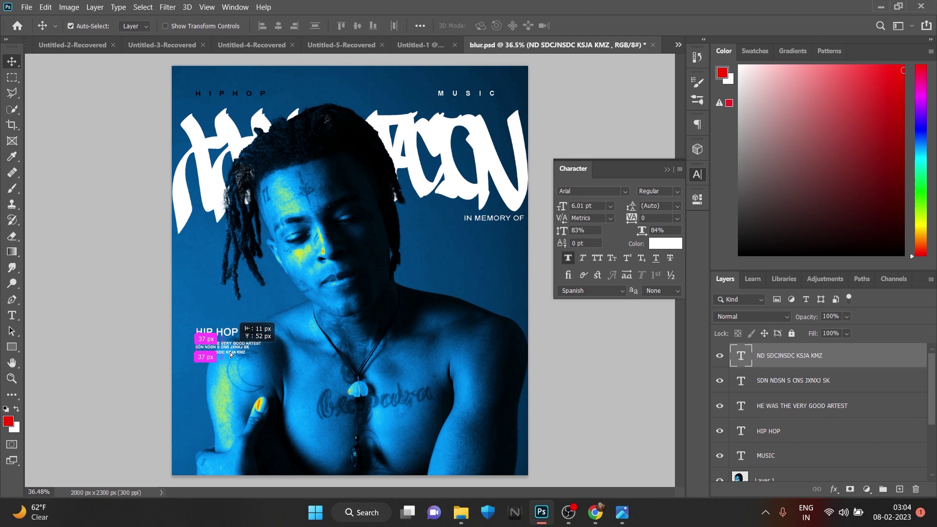
text(ND SDCJNSDC KSJ)
scroll(up, 3)
text(ND SDCJNSDC KSJ)
Group the small text lines with Ctrl+G and place the circular curved-text image on the left.
click(789, 412)
scroll(down, 3)
scroll(up, 3)
click(795, 422)
key(ctrl+g)
scroll(up, 3)
right_click(796, 354)
key(ctrl+z)
Invert the circular text to white, blend it with Lighter Color and move it smaller to the lower left.
scroll(down, 3)
scroll(up, 3)
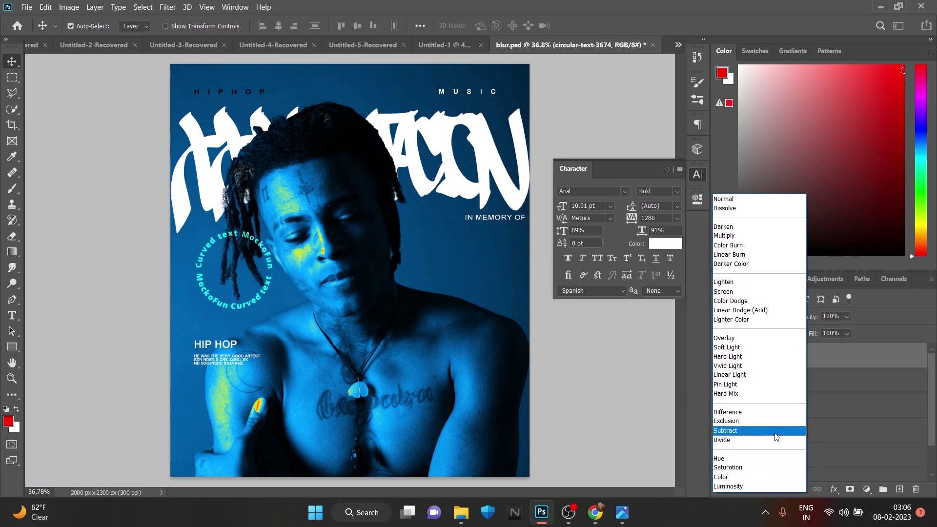
key(ctrl+i)
key(ctrl+t)
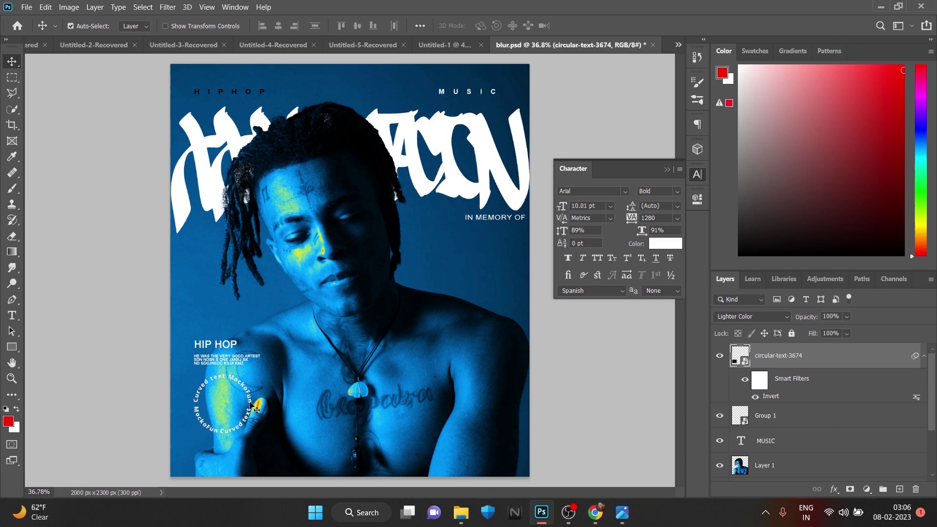
key(ctrl+t)
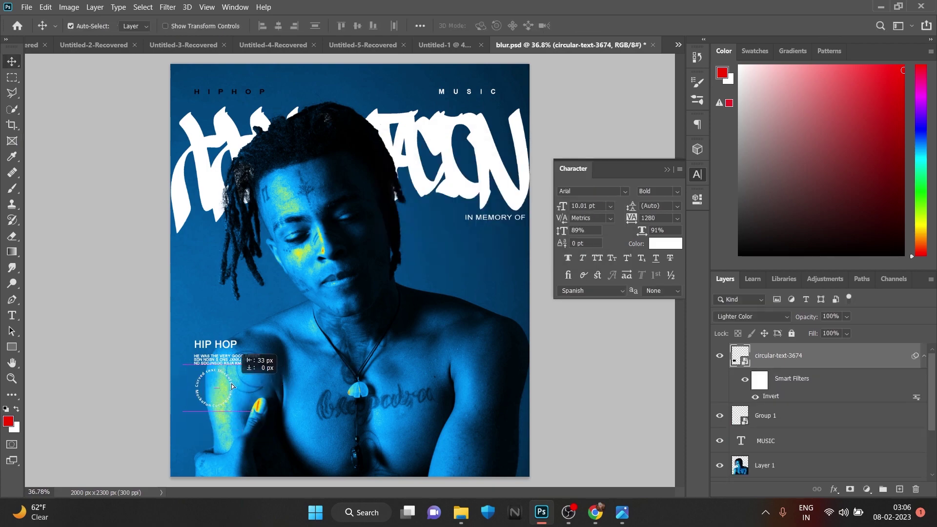
Place the expand-arrows-icon from the wildside folder on the right and size it.
scroll(down, 3)
scroll(up, 3)
scroll(down, 3)
key(space)
scroll(up, 3)
key(space)
scroll(down, 3)
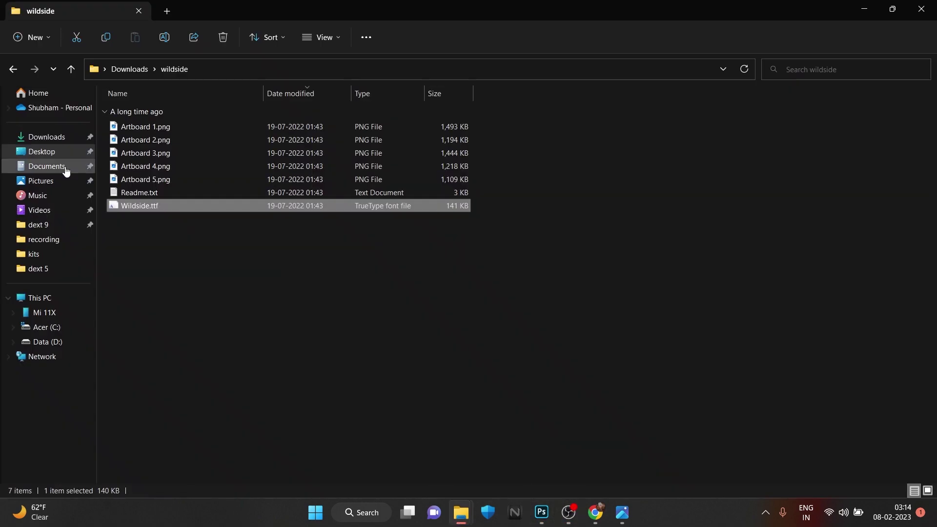
key(ctrl+t)
key(ctrl+t)
Invert the arrows icon to white and draw a white rectangle bar above it.
key(ctrl+i)
key(ctrl+i)
key(ctrl+t)
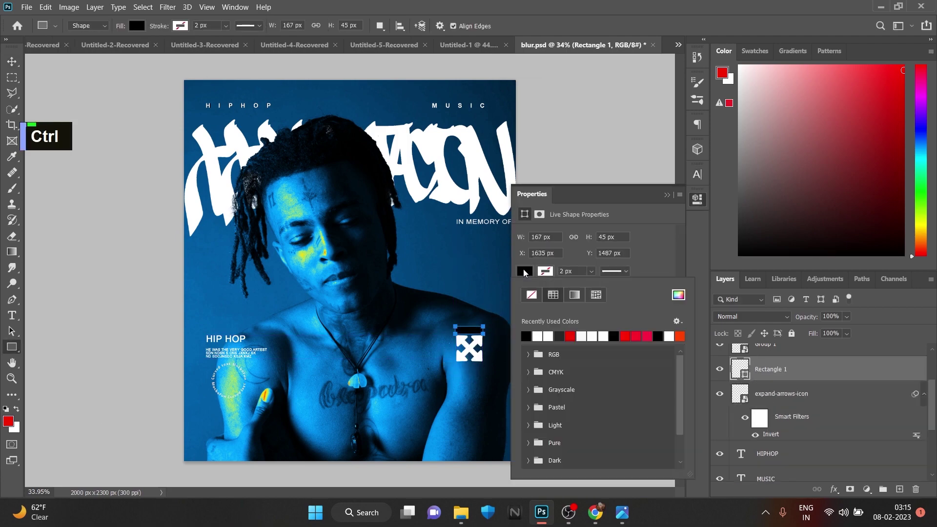
scroll(up, 3)
scroll(down, 3)
scroll(up, 3)
key(ctrl+t)
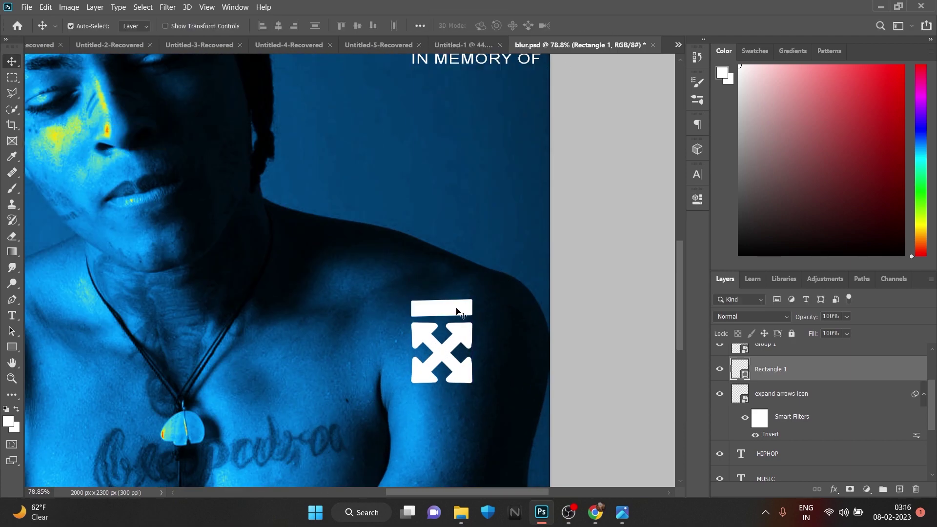
key(ctrl+t)
scroll(down, 3)
scroll(up, 3)
scroll(down, 3)
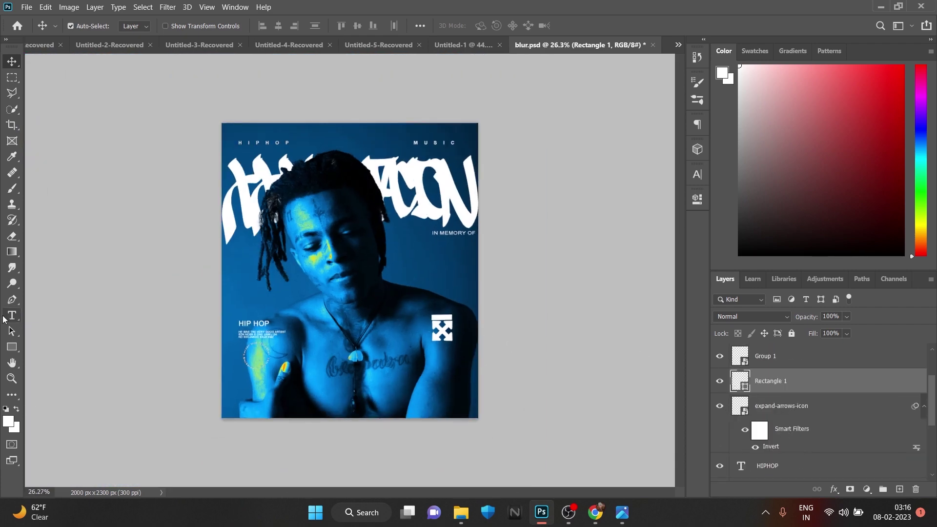
Add 'OFF-WHITE' with a small 'Tm' mark beneath the icon.
key(BackSpace)
text(o)
key(BackSpace)
key(Caps_Lock)
text(off-whit)
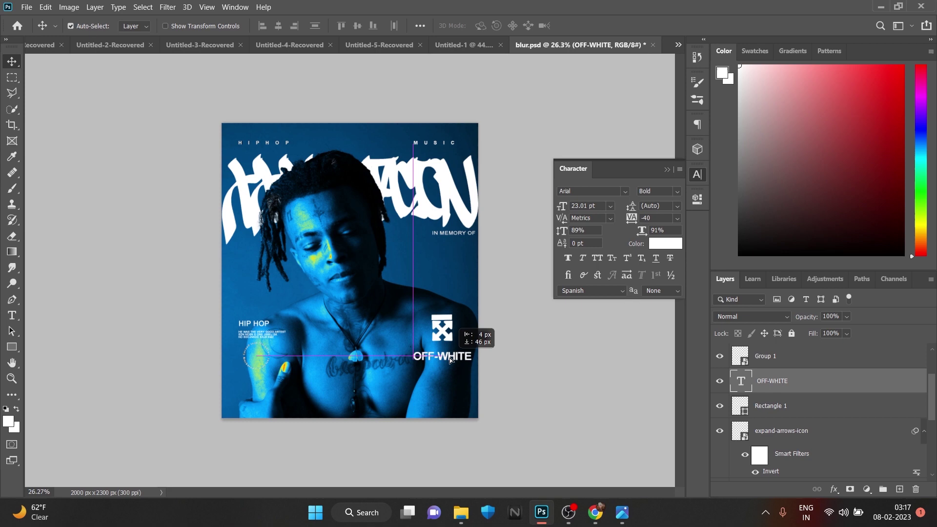
key(BackSpace)
text(OFF-WHITE Tm)
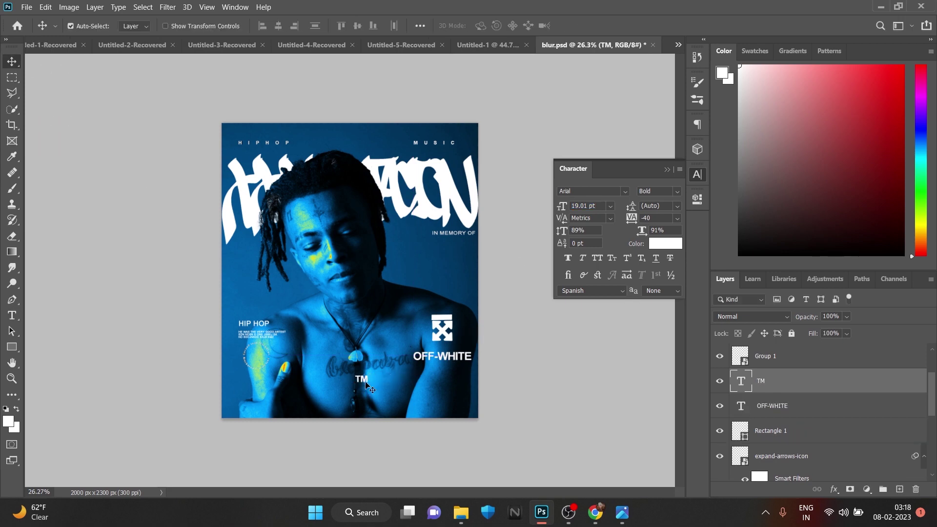
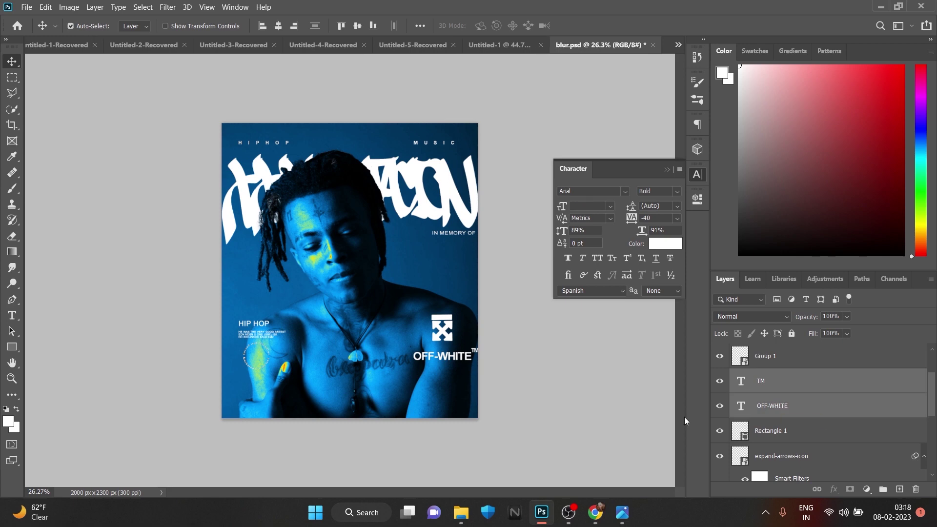
Group the OFF-WHITE text with the TM mark into one unit.
key(ctrl+g)
key(ctrl+t)
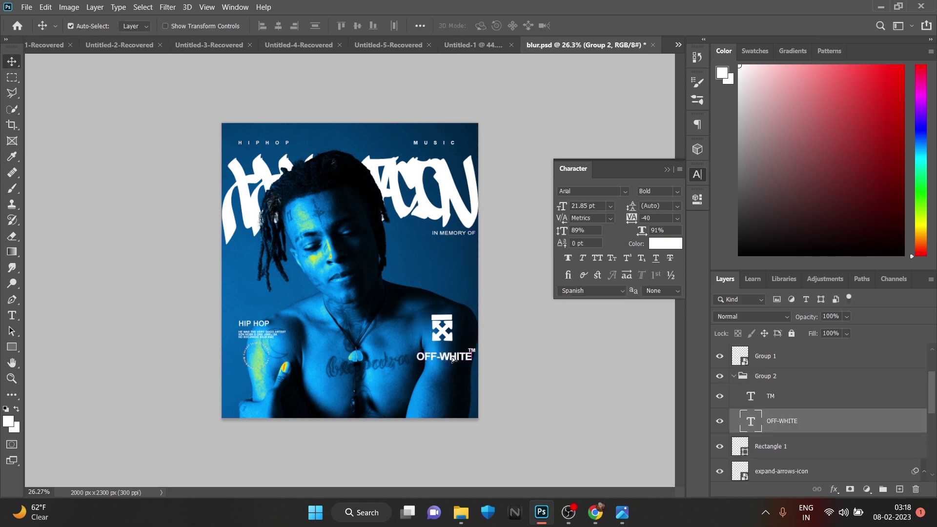
scroll(down, 3)
scroll(up, 3)
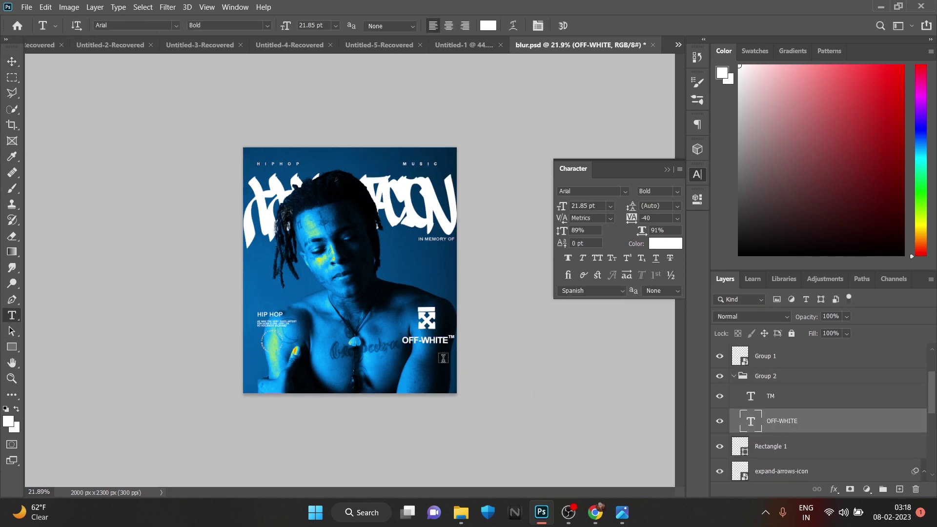
key(BackSpace)
key(Delete)
scroll(up, 3)
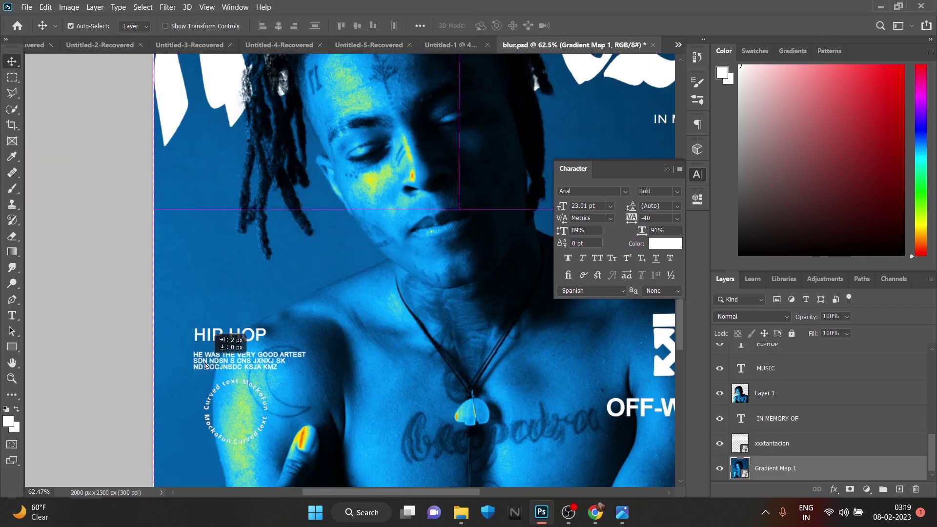
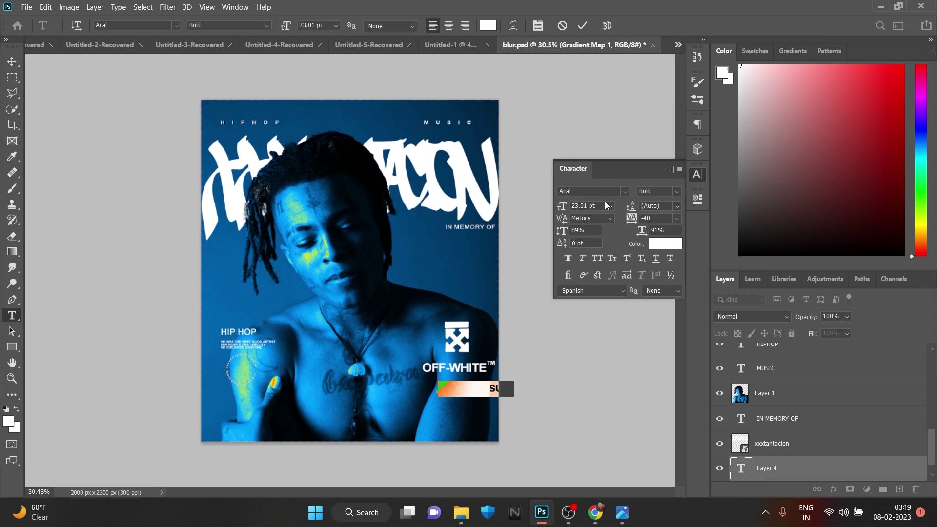
Shrink the arrows icon above OFF-WHITE and add tiny 'CROSS ARROW PNG' filler lines beneath it.
text(dfv VSDXVFD SDVDcsxcdvf)
text(CROSS ARROW PNG)
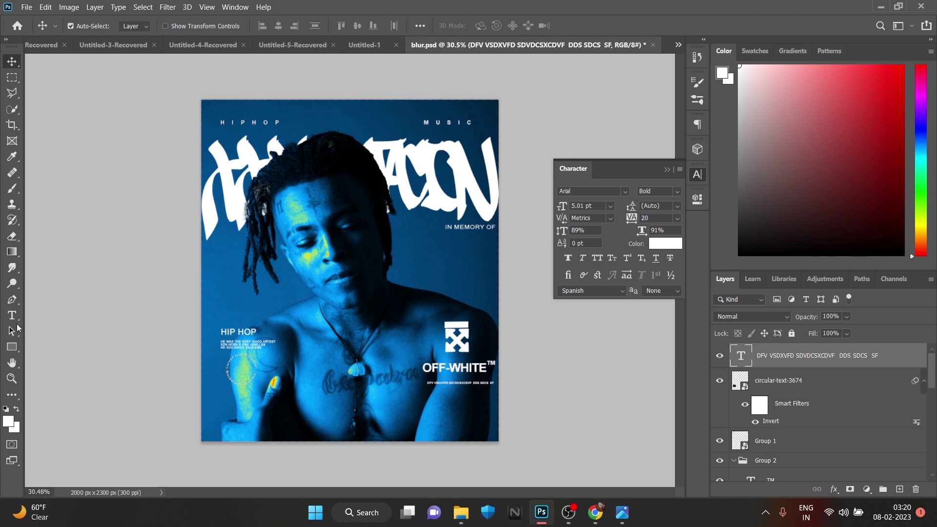
text(CROSS ARROW PNG  VSDCXC s)
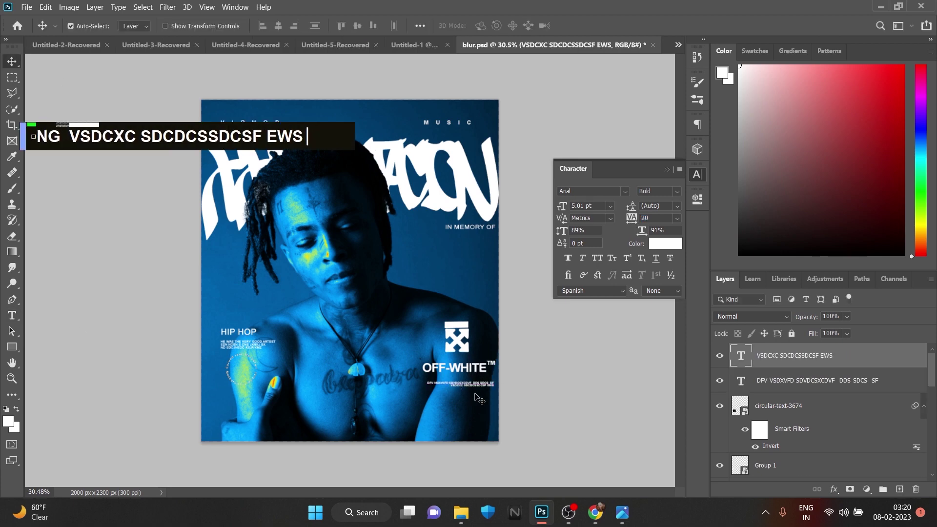
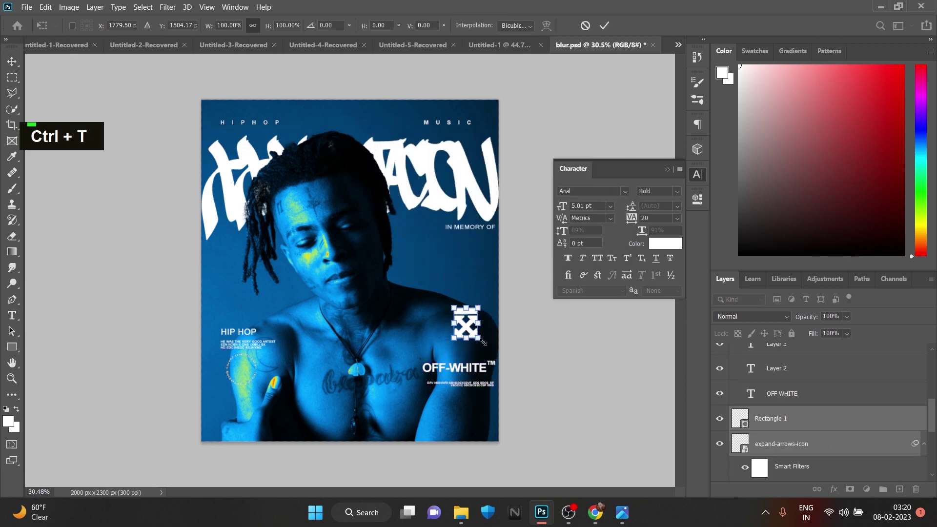
scroll(down, 3)
scroll(up, 3)
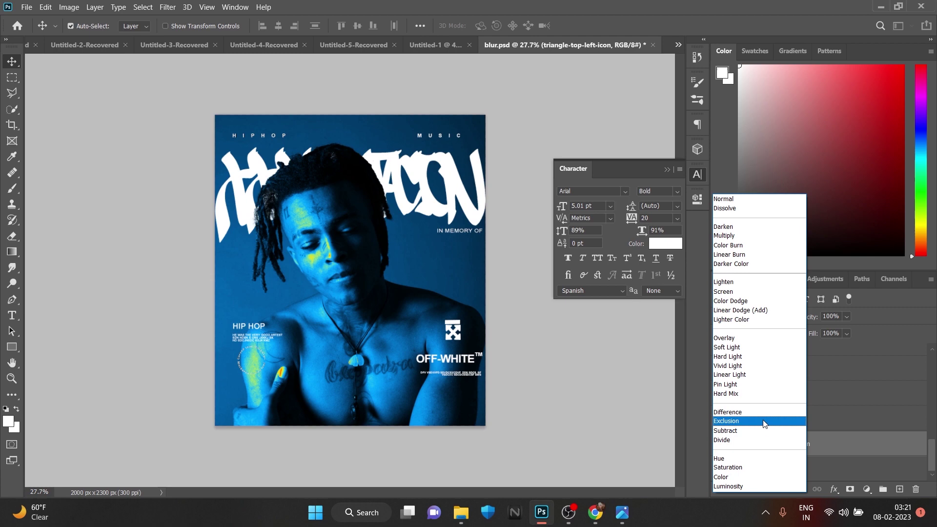
Invert the triangle-top-left icon to white and scale it down with Free Transform.
key(ctrl+t)
key(ctrl+i)
key(ctrl+t)
scroll(up, 3)
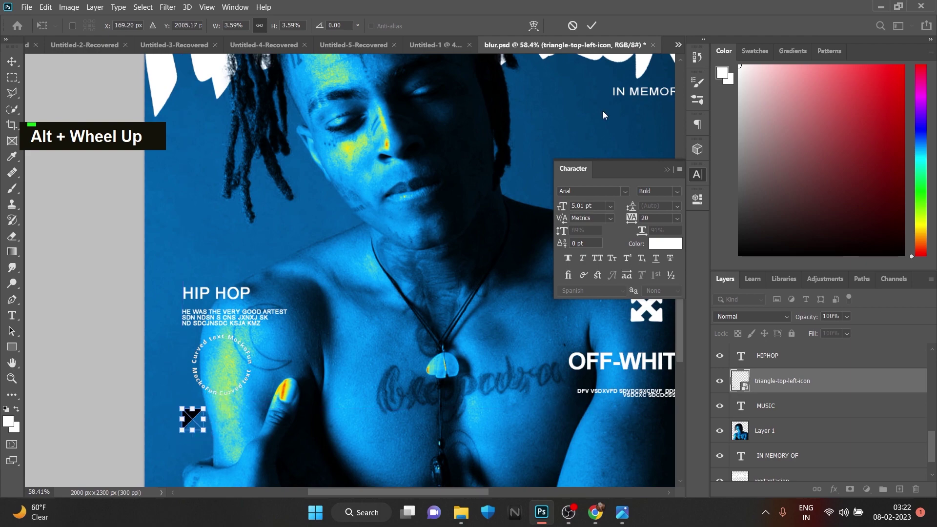
key(ctrl+j)
Position the two white triangle icons in the poster's lower-left corner.
scroll(down, 3)
scroll(up, 3)
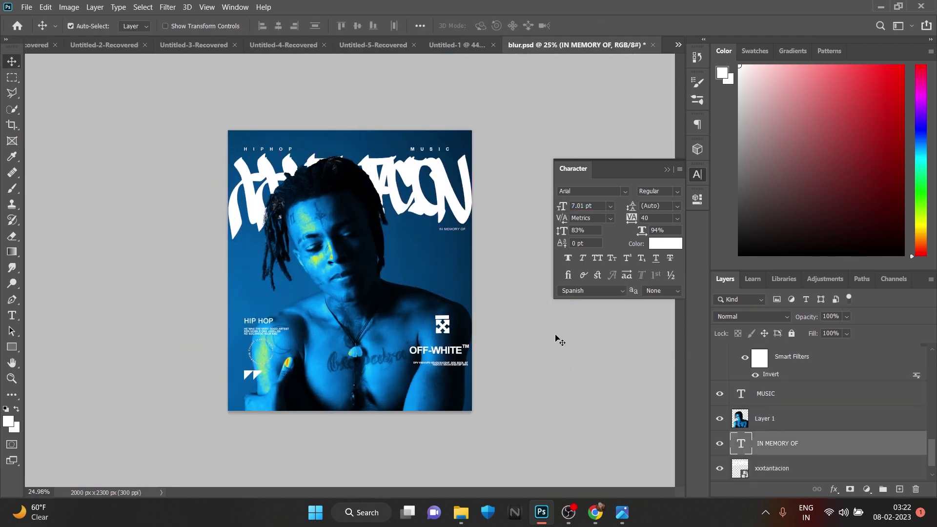
scroll(down, 3)
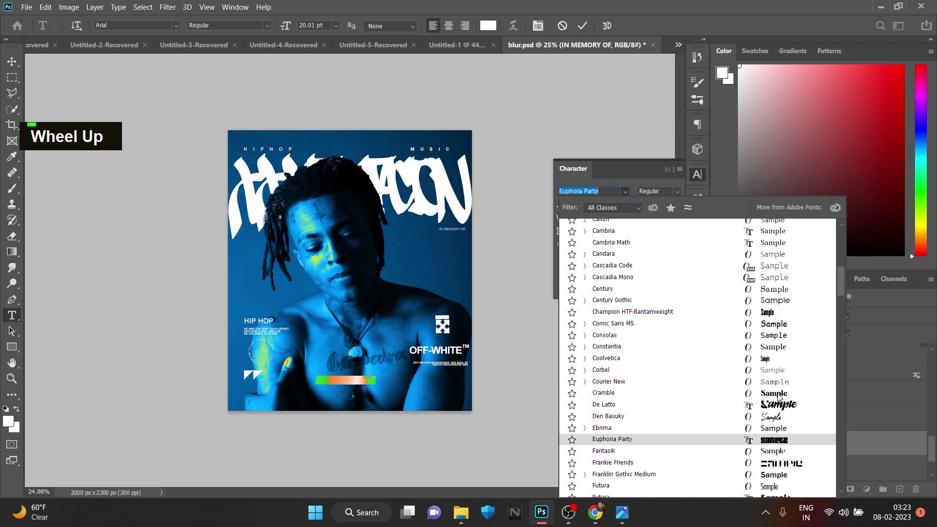
Replace the placeholder with 'xxx' in the BLACKING font for the bottom-centre marks.
scroll(down, 3)
scroll(up, 3)
key(Right)
key(BackSpace)
key(BackSpace)
key(BackSpace)
key(x)
text(xxx)
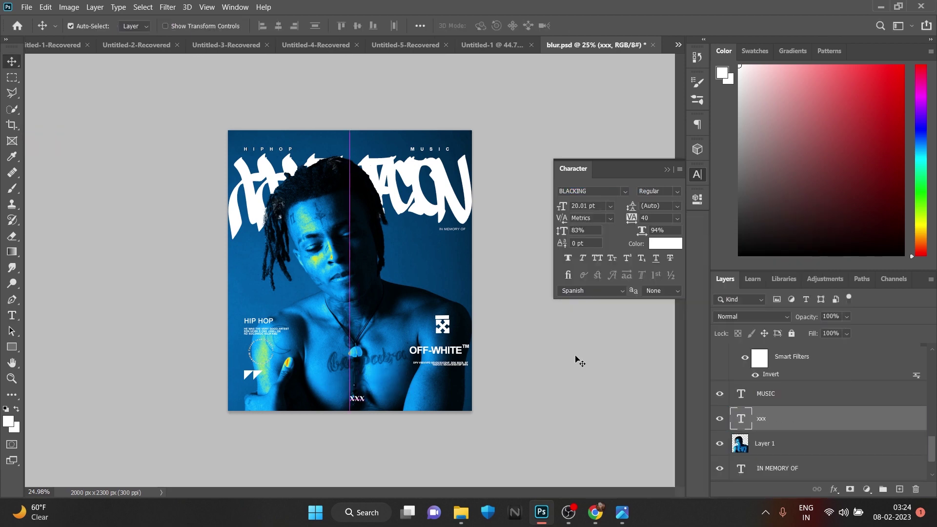
Widen the x x x tracking to 1520 and commit the text at the poster's bottom centre.
scroll(down, 3)
scroll(up, 3)
scroll(down, 3)
key(ctrl+t)
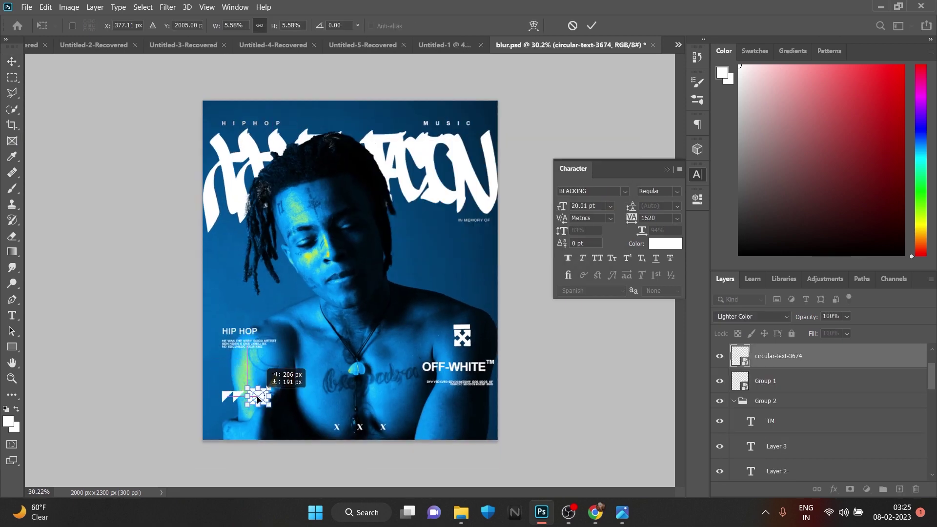
Move and scale the circular-text-3674 badge to sit beneath the OFF-WHITE block.
scroll(up, 3)
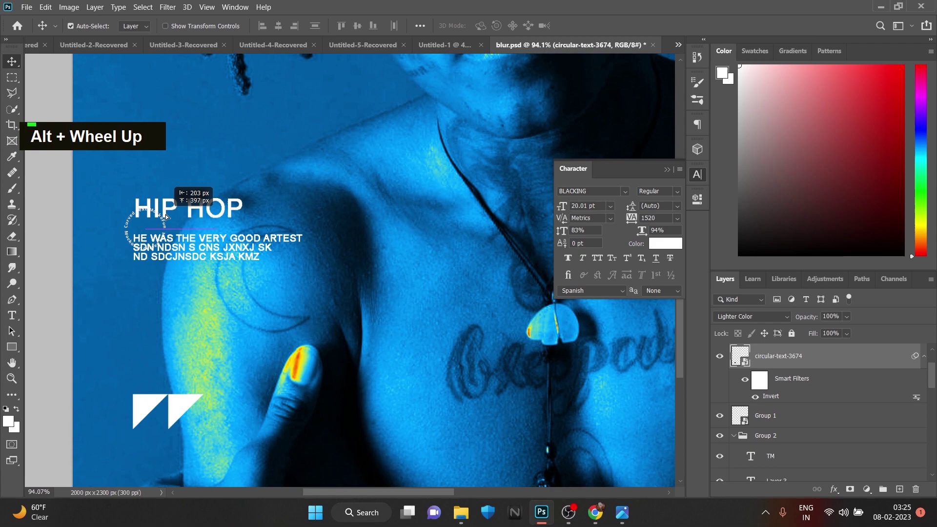
scroll(down, 3)
key(ctrl+t)
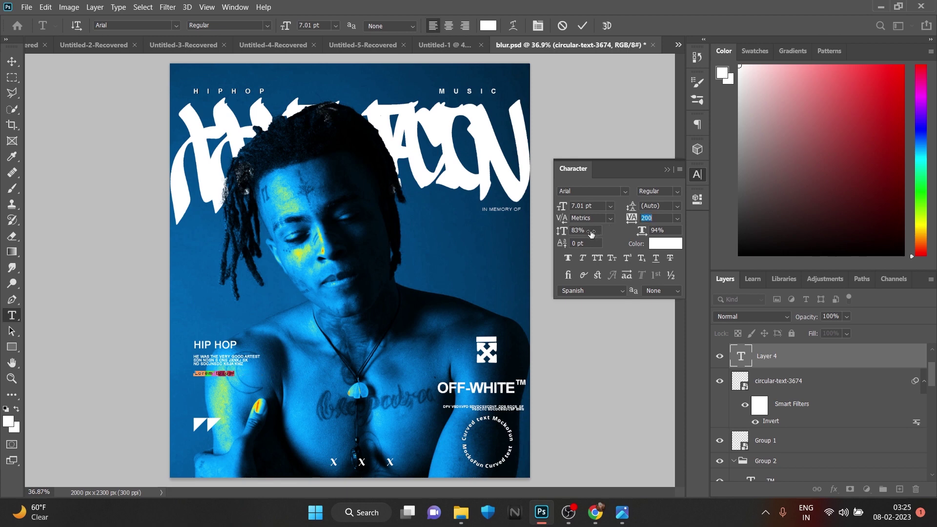
Write the filler caption line 'sv SUDg GDSg ASD H' under the HIP HOP paragraph.
text(fgsv fsd vg  gsgfs  s)
key(BackSpace)
key(Caps_Lock)
text(husd)
key(BackSpace)
key(Right)
key(BackSpace)
key(BackSpace)
key(BackSpace)
text(sv SUDg GDSg ASD H)
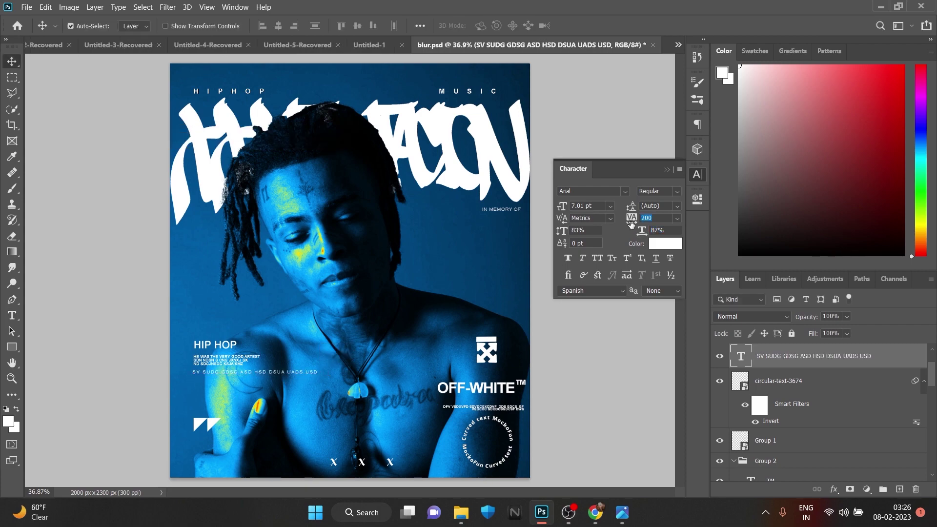
Commit the caption and resize it to sit as small text below the HIP HOP body copy.
scroll(up, 3)
key(ctrl+z)
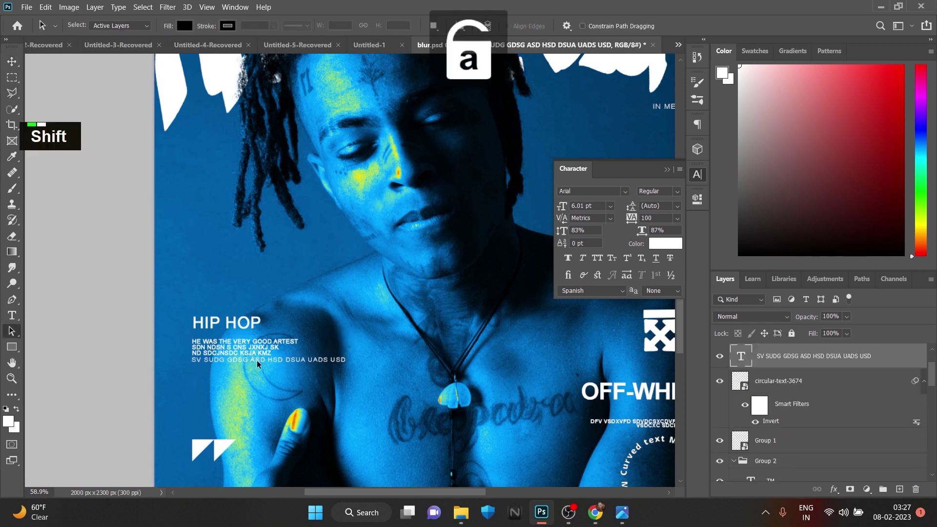
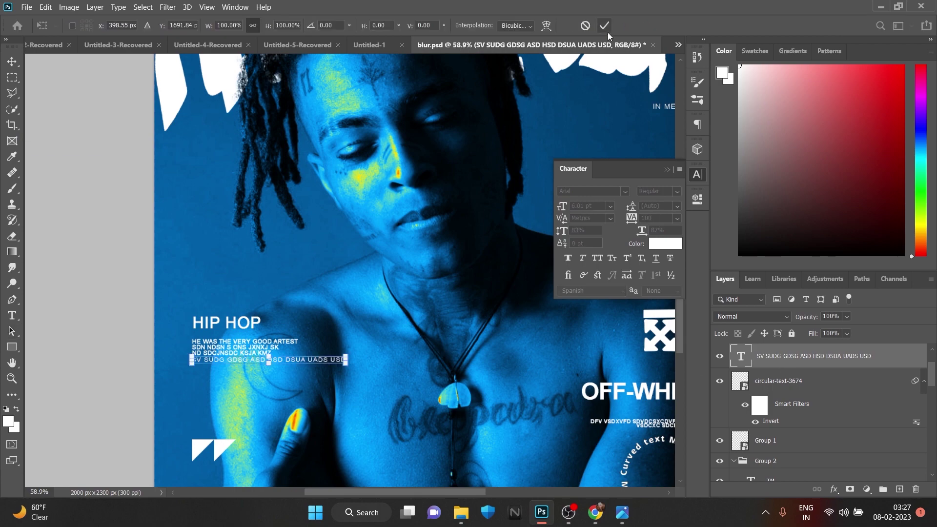
scroll(down, 3)
scroll(up, 3)
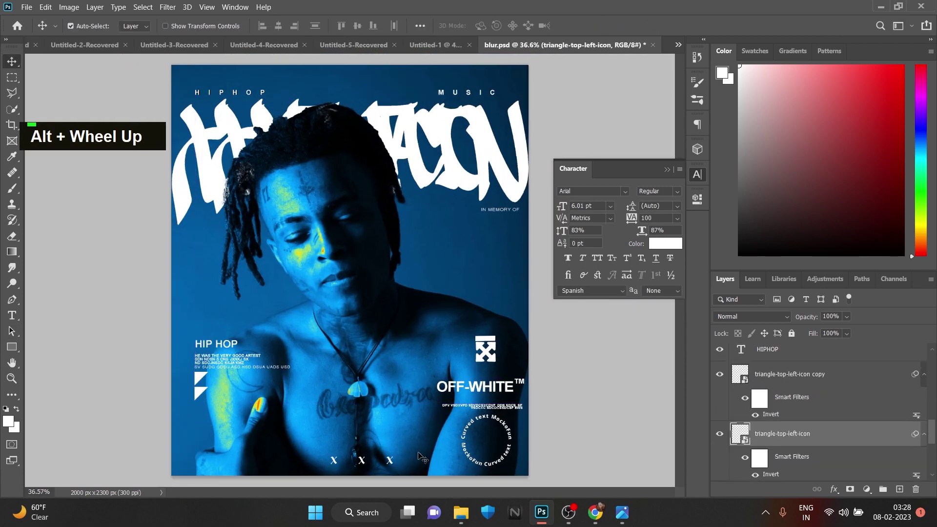
scroll(down, 3)
Move the crossed-arrows icon to the top centre between the HIPHOP and MUSIC labels.
key(ctrl+t)
scroll(down, 3)
scroll(up, 3)
key(ctrl+z)
scroll(down, 3)
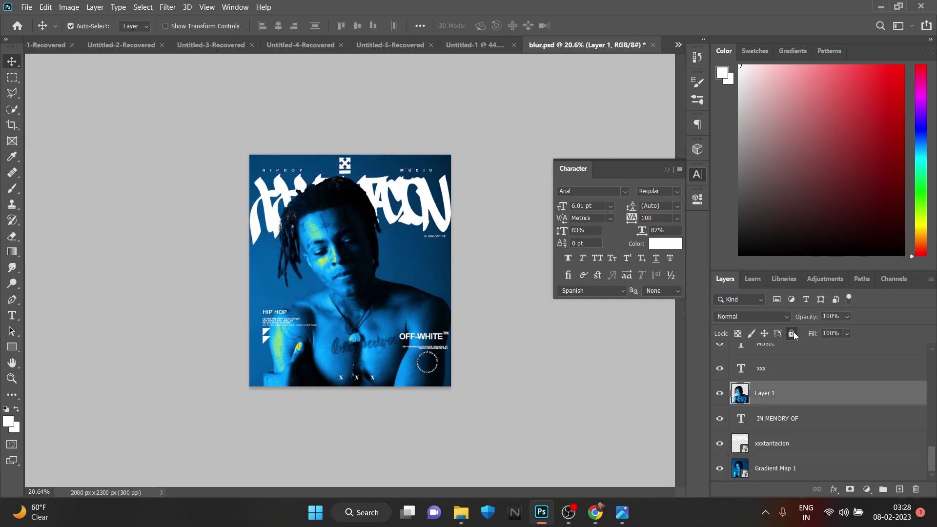
Lock Layer 1 and Gradient Map 1, then nudge the OFF-WHITE group with Free Transform.
key(ctrl+t)
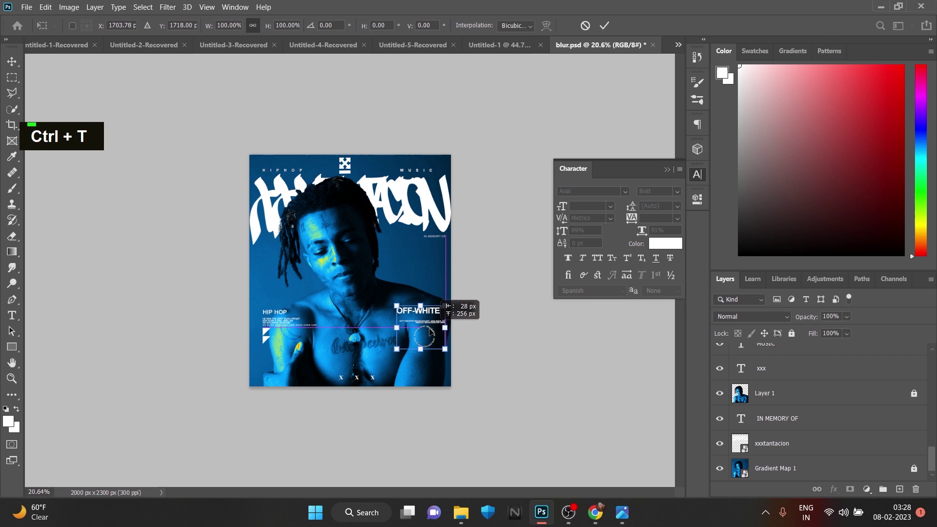
scroll(down, 3)
scroll(up, 3)
scroll(down, 3)
scroll(up, 3)
scroll(down, 3)
Lay the scratch texture image over the whole poster for a worn finish.
scroll(up, 3)
scroll(up, 3)
scroll(down, 3)
scroll(down, 3)
key(ctrl+z)
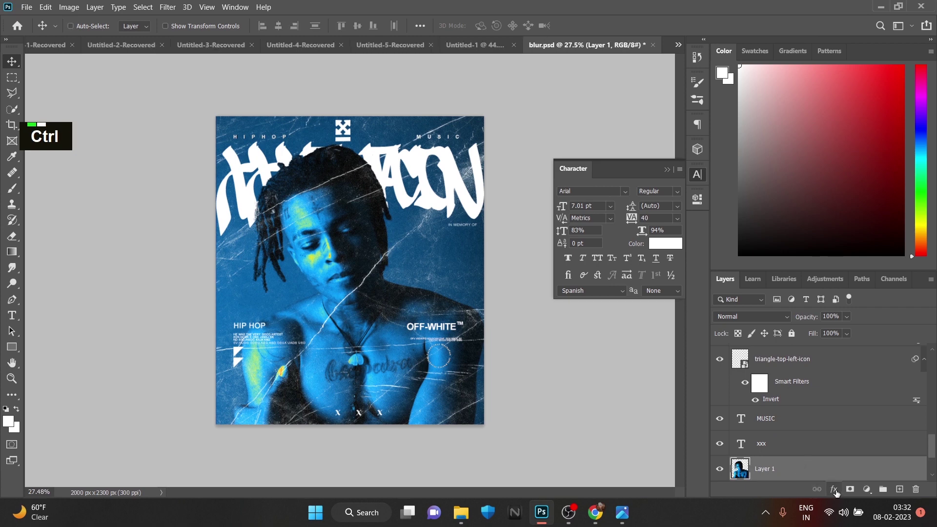
Duplicate Layer 1 twice to get photo copies for the cutout outline.
key(ctrl+j)
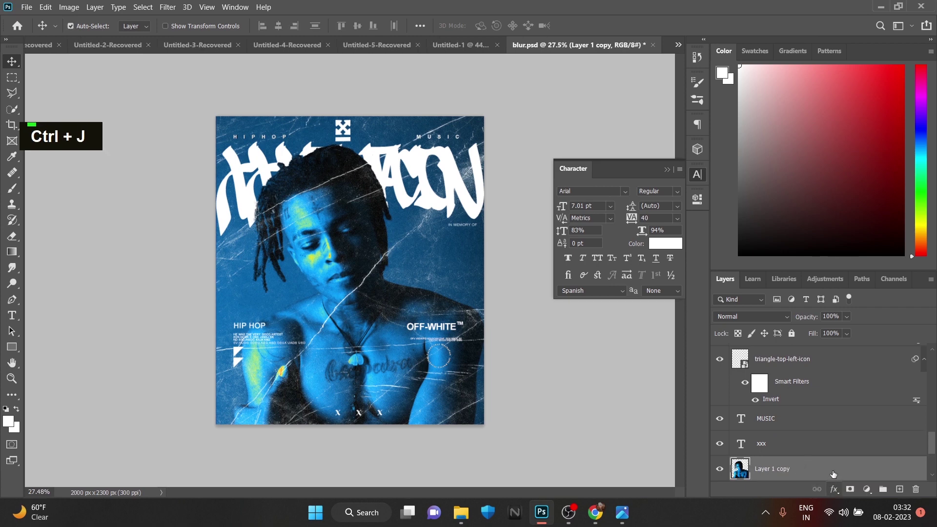
scroll(down, 3)
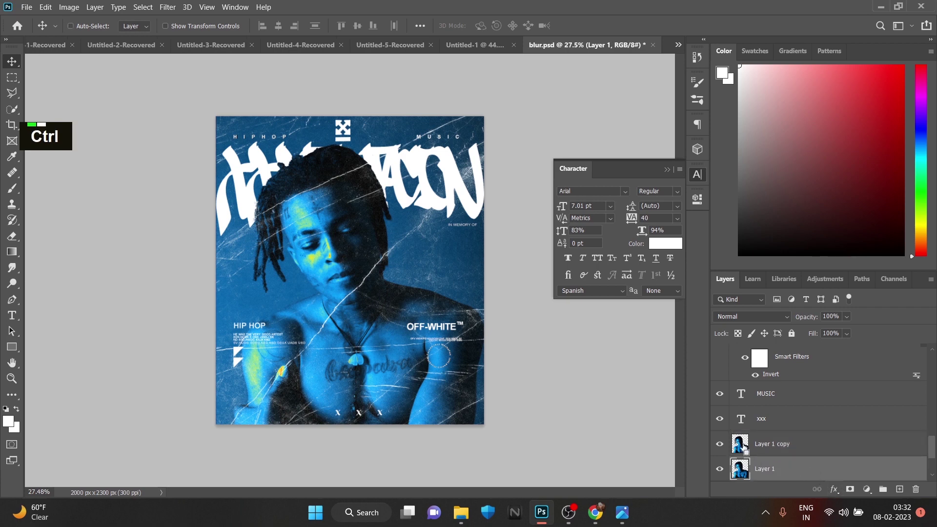
key(ctrl+i)
key(ctrl+z)
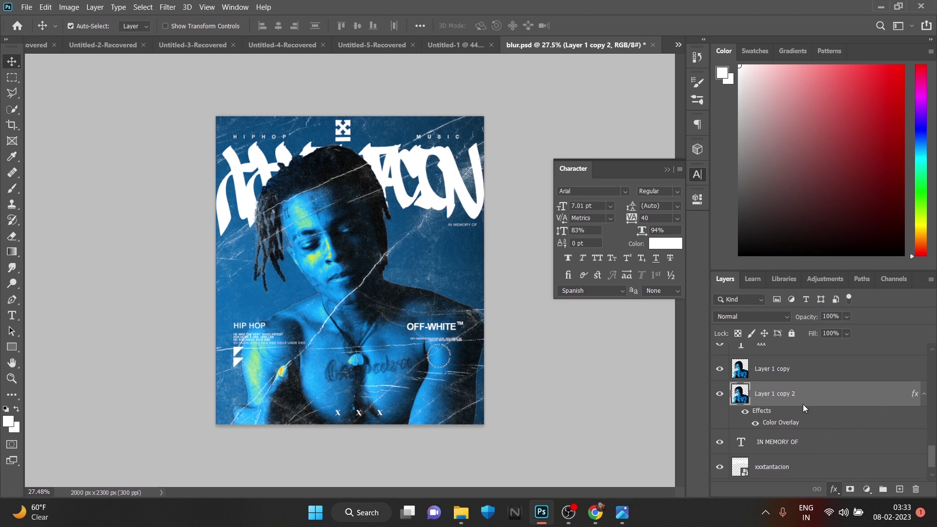
Give the lower copy a white Color Overlay style and enlarge it to about 103%.
double_click(797, 424)
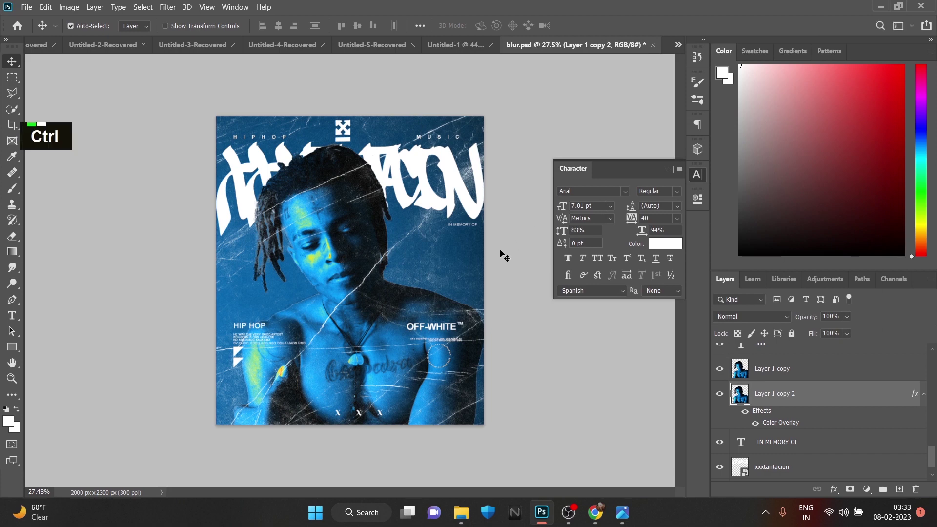
key(ctrl+t)
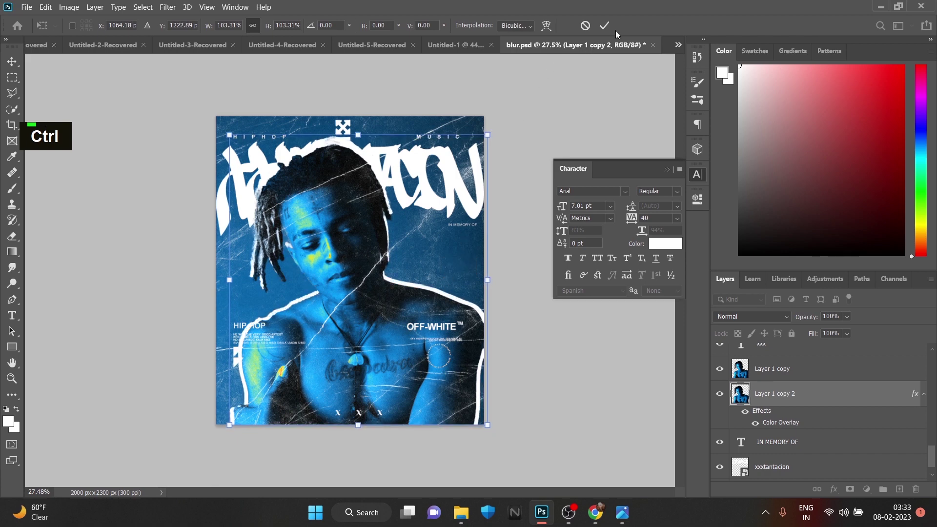
Commit the white outline and add a dark texture layer on top in Screen blend mode.
scroll(down, 3)
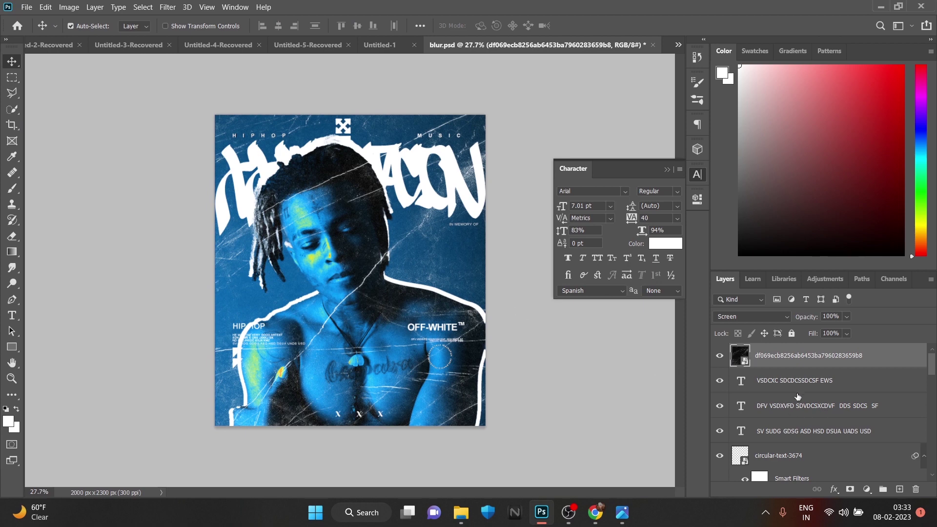
scroll(down, 3)
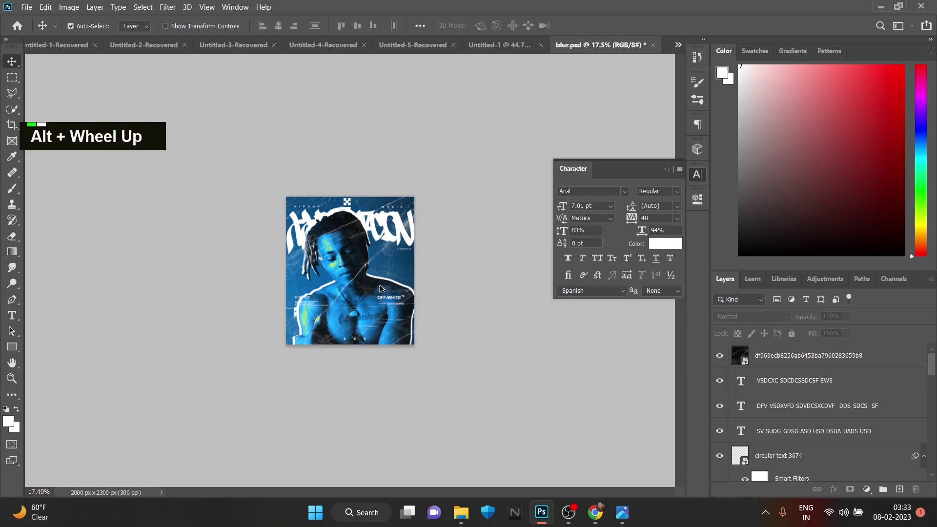